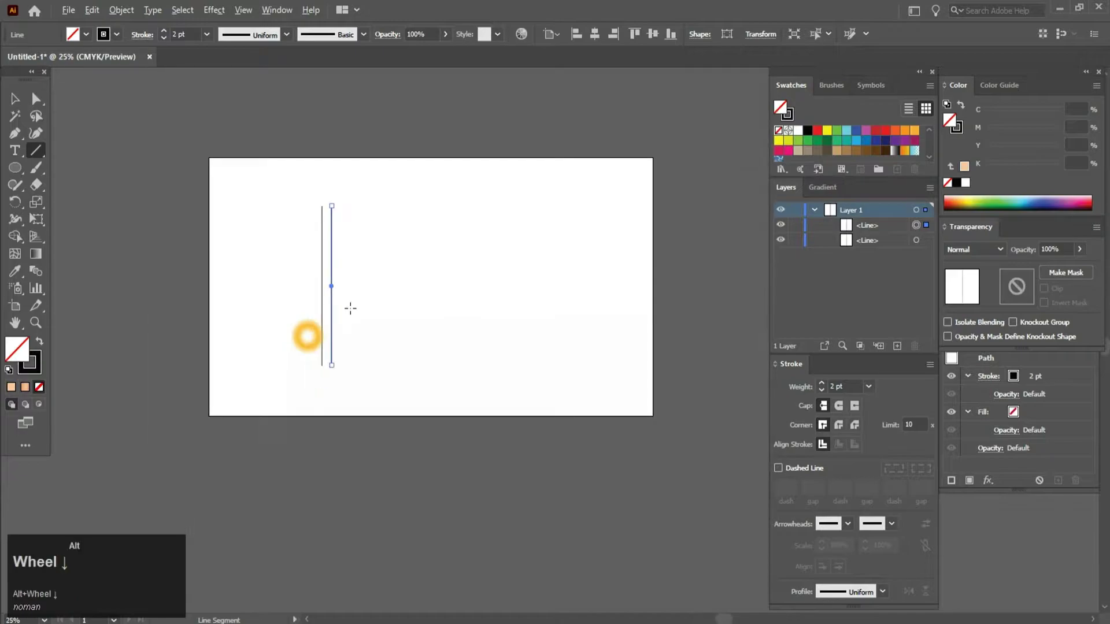
Step: Duplicate the vertical line into an evenly spaced row with Ctrl+D and group the lines
{"action": "scroll", "scroll_direction": "up", "scroll_amount": 3}
{"action": "key", "text": "space"}
{"action": "key", "text": "ctrl+d"}
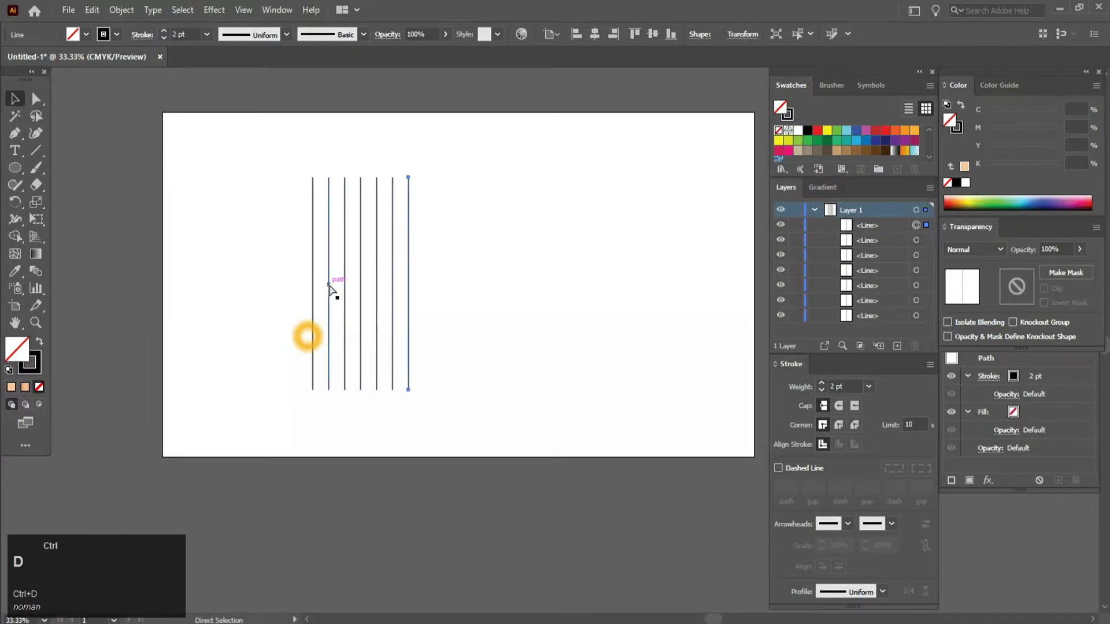
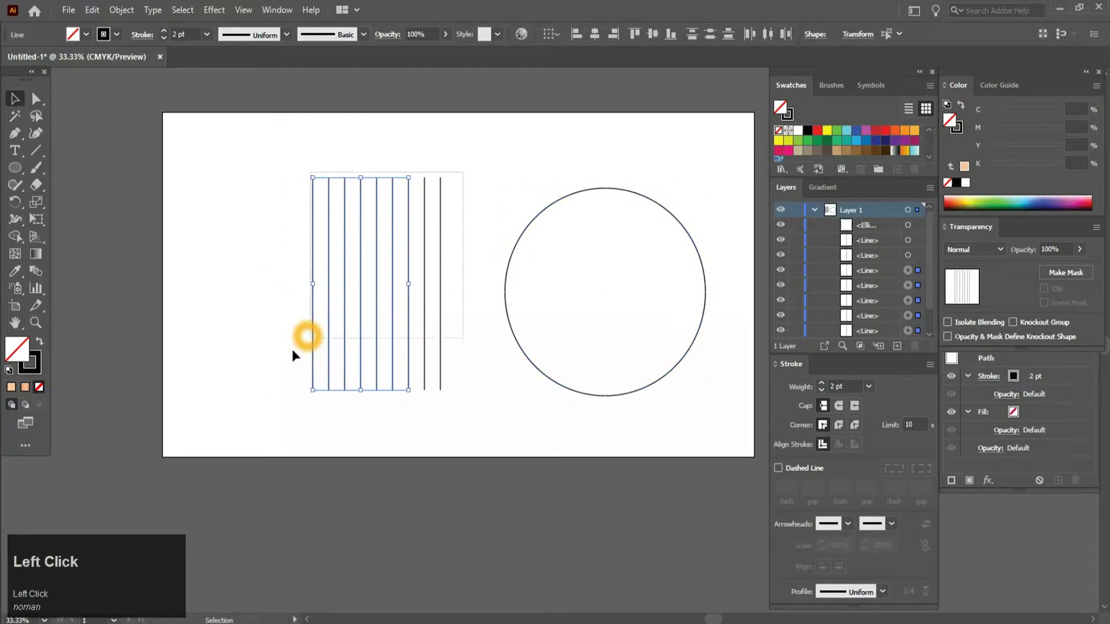
{"action": "key", "text": "ctrl+g"}
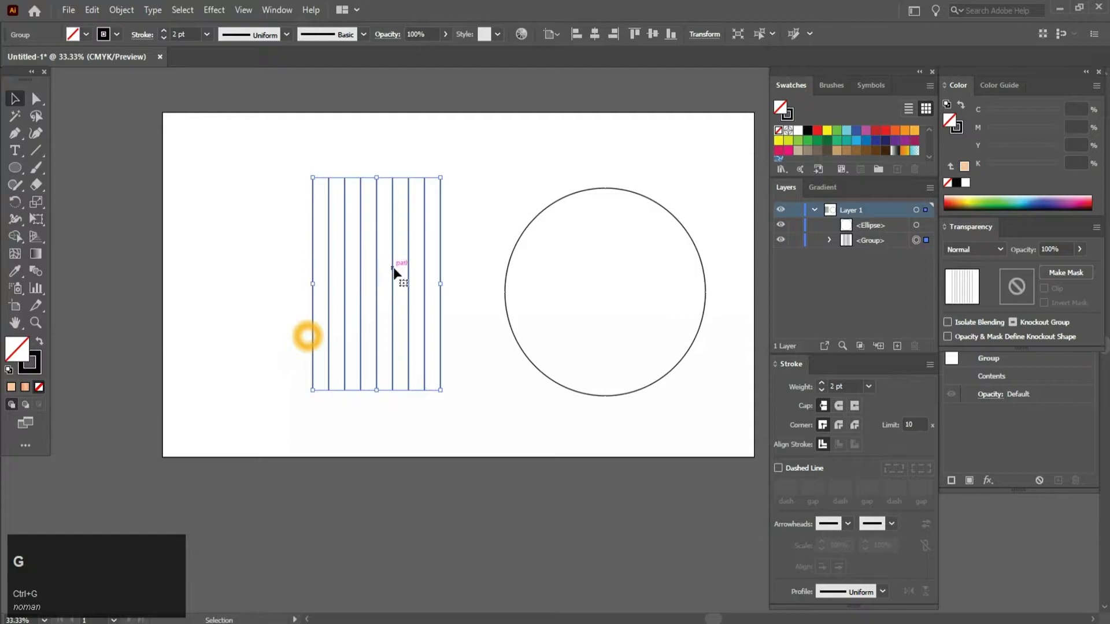
Step: Select the line group and the circle and align them on their horizontal centres
{"action": "left_click_drag", "start_coordinate": [457, 178], "coordinate": [652, 43]}
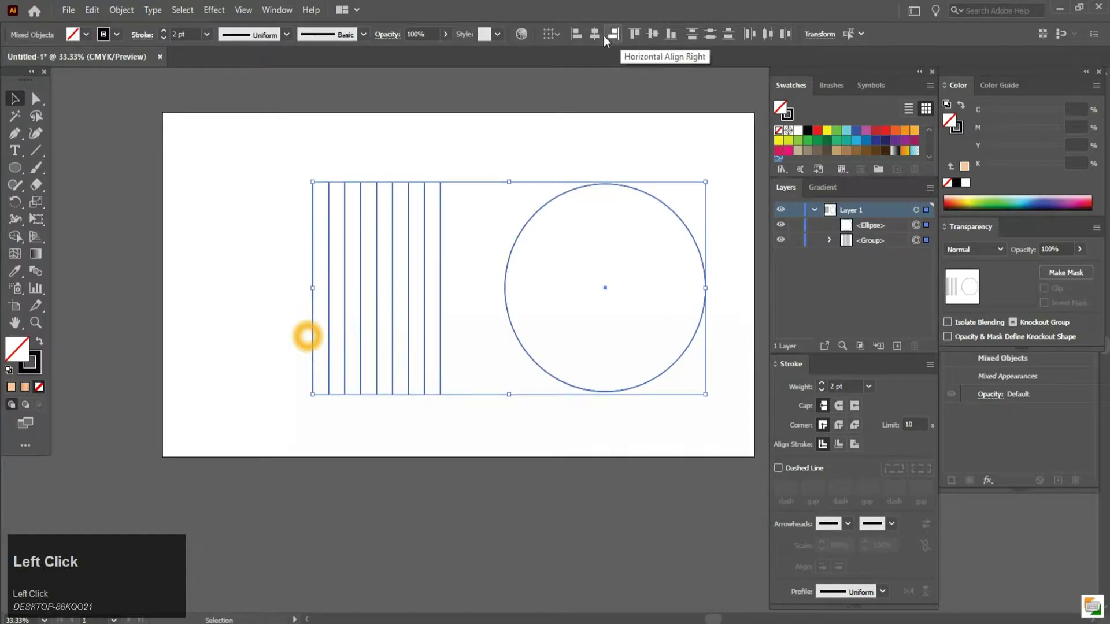
{"action": "key", "text": "space"}
{"action": "left_click", "coordinate": [630, 299]}
Step: Start a Transform > Rotate on the line group, set to make a rotated copy
{"action": "right_click", "coordinate": [477, 245]}
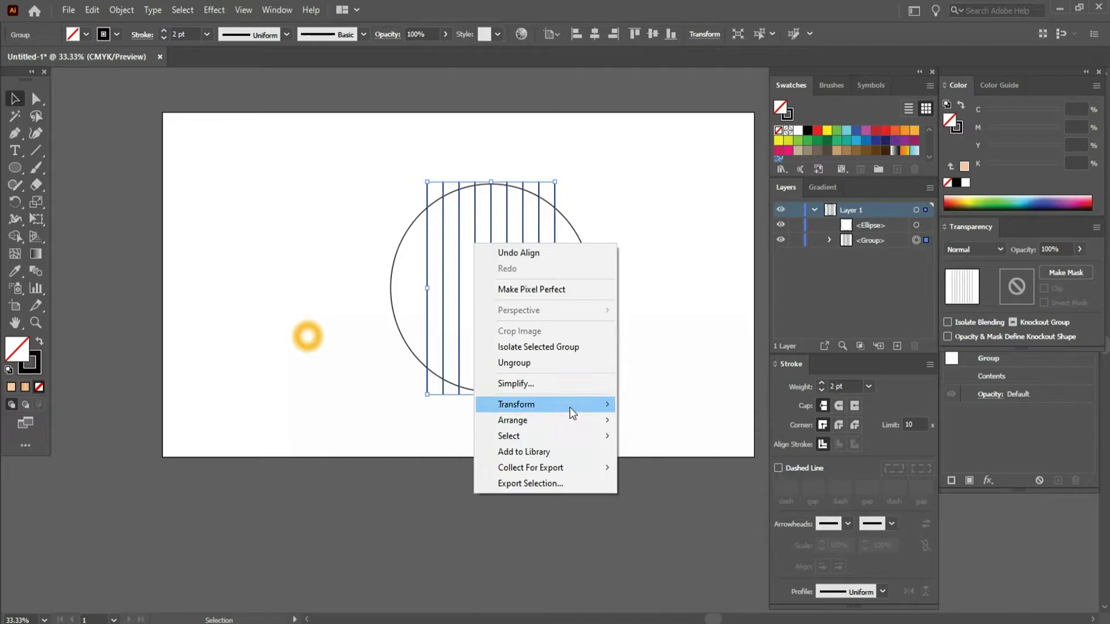
{"action": "left_click", "coordinate": [574, 413]}
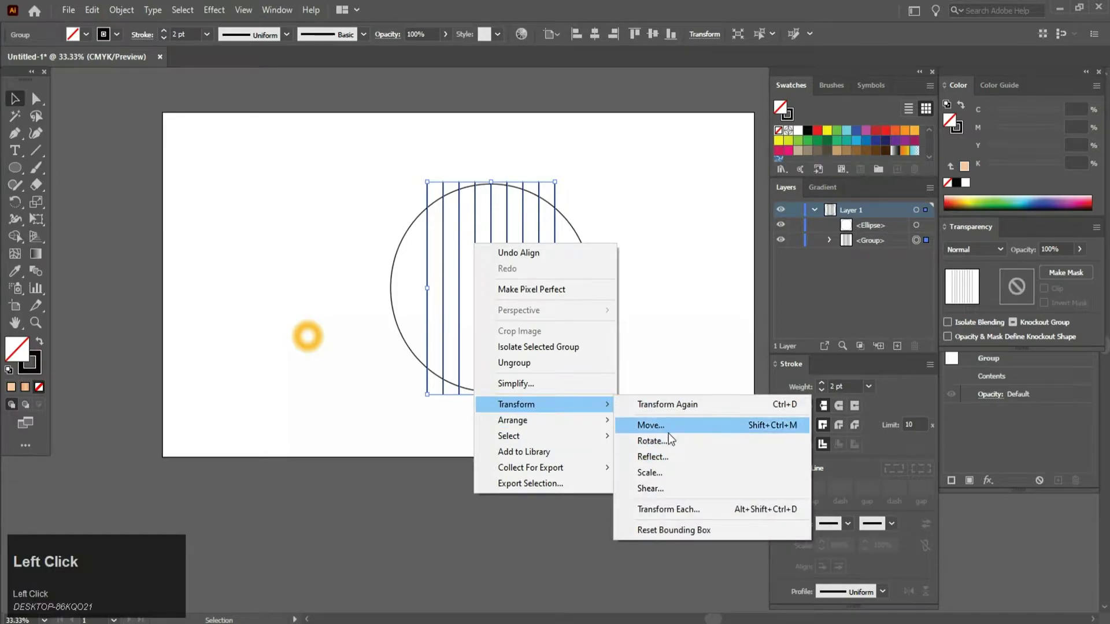
{"action": "left_click", "coordinate": [668, 439]}
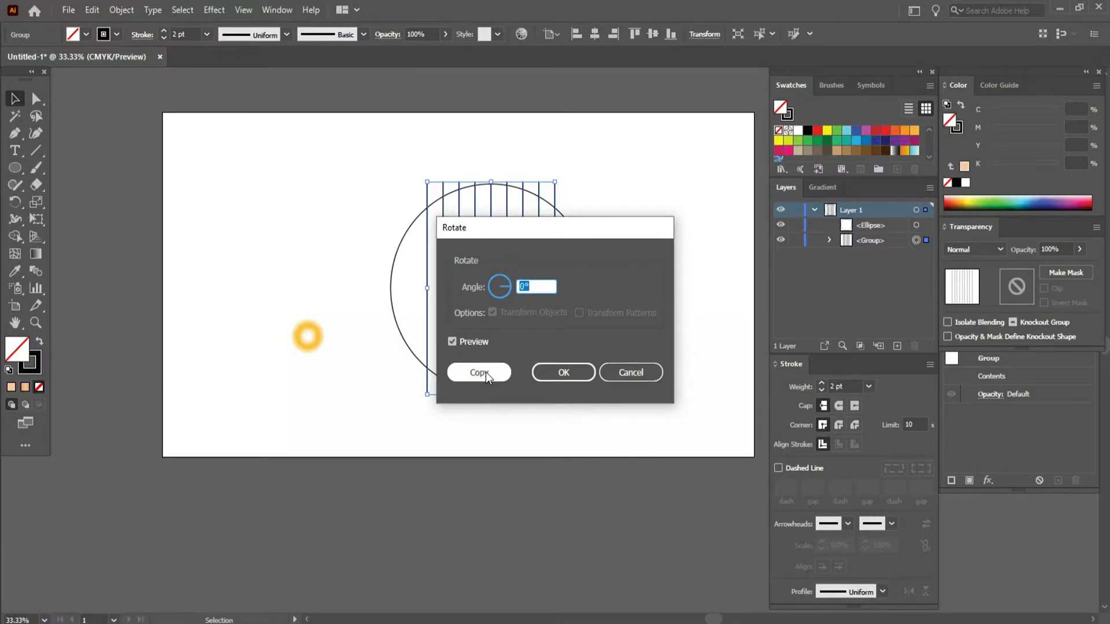
{"action": "left_click", "coordinate": [459, 352]}
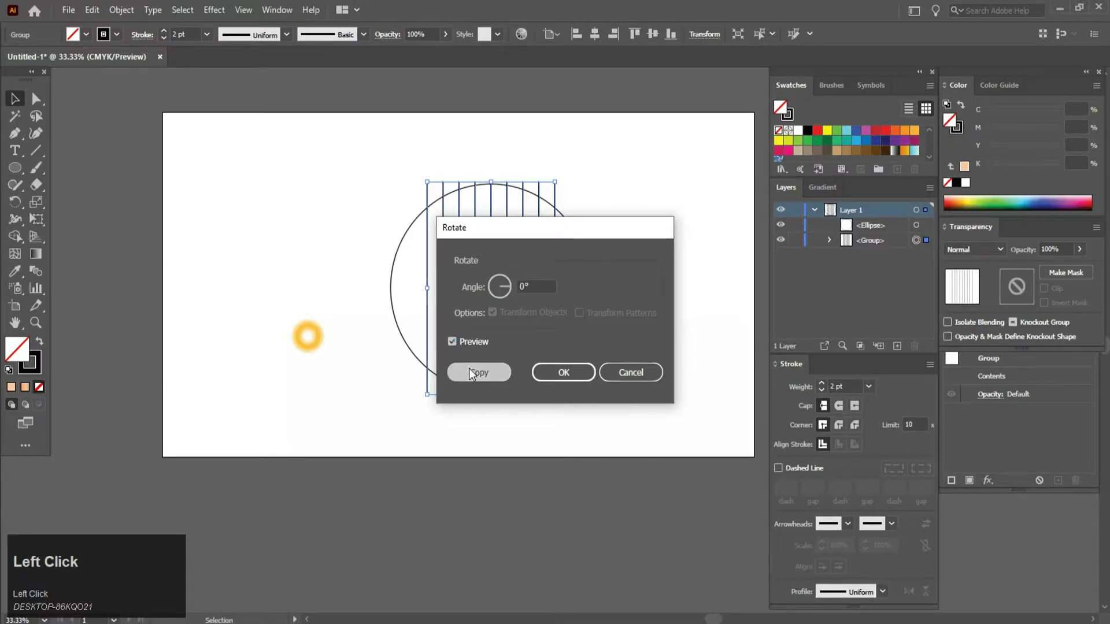
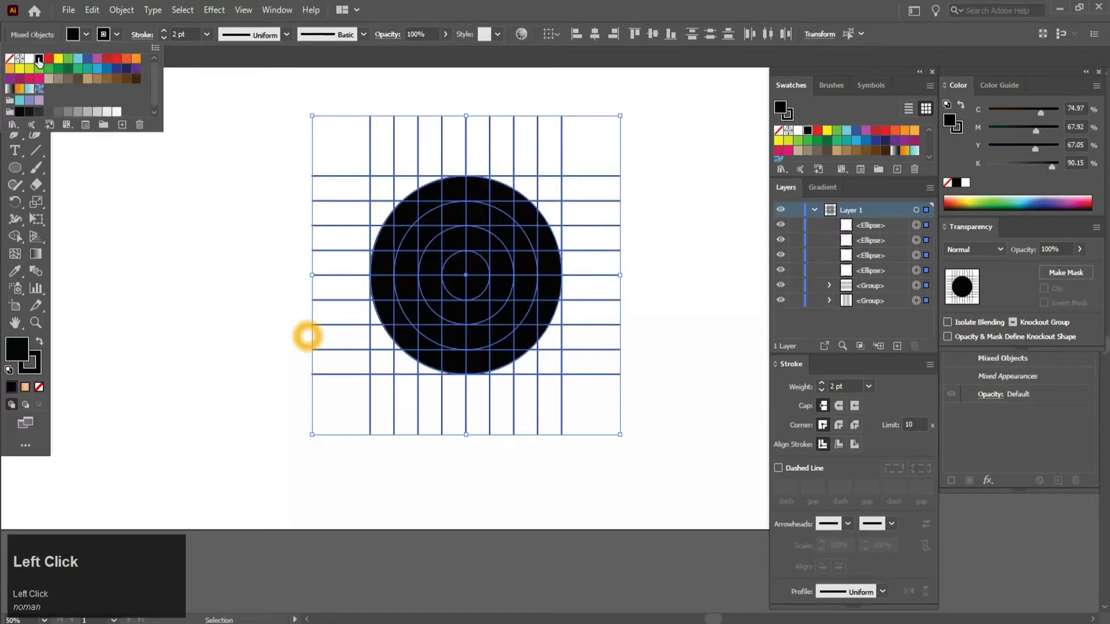
Step: Undo the black fill so the grid lines and four concentric circles stay unfilled
{"action": "key", "text": "ctrl+z"}
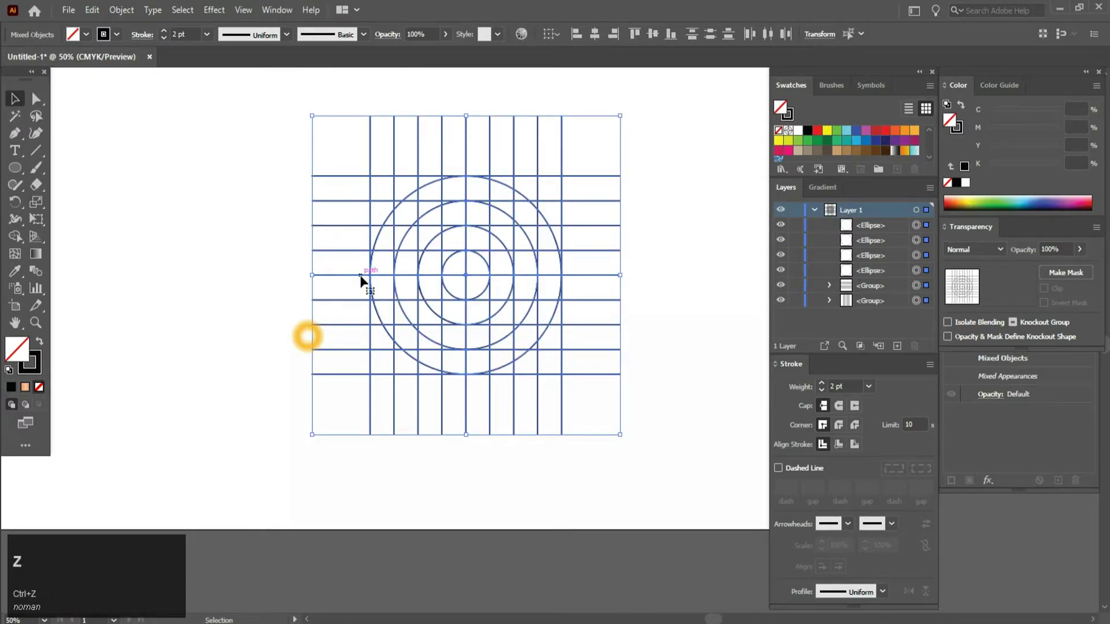
{"action": "scroll", "scroll_direction": "up", "scroll_amount": 3}
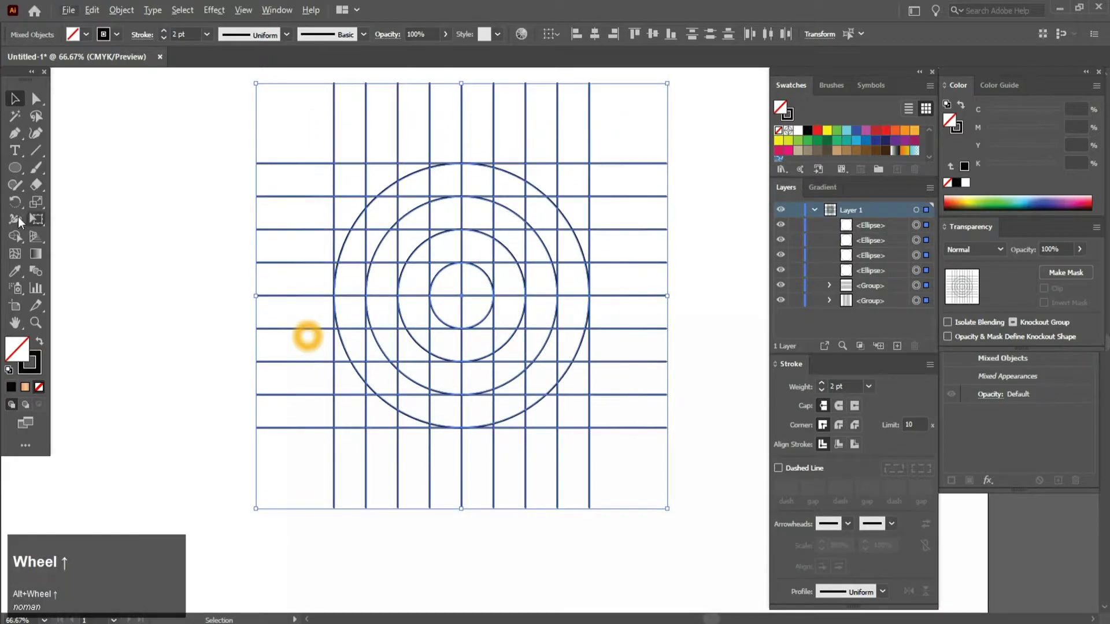
Step: Switch to the Shape Builder tool, undo a first merge, and set the fill to black
{"action": "left_click", "coordinate": [15, 241]}
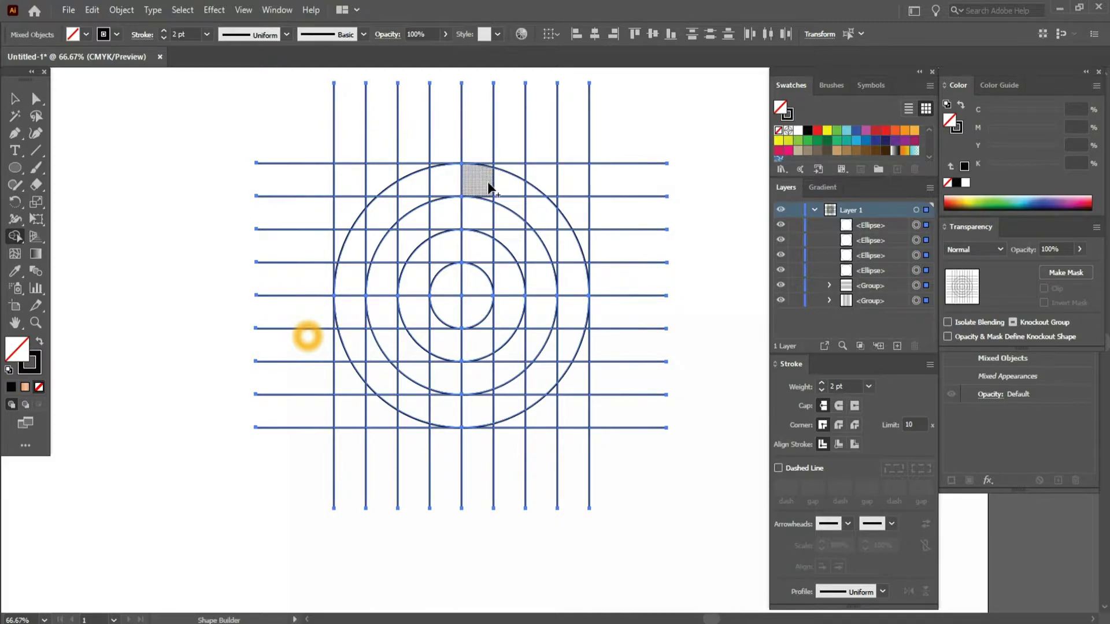
{"action": "left_click_drag", "start_coordinate": [489, 189], "coordinate": [16, 395]}
{"action": "key", "text": "ctrl+z"}
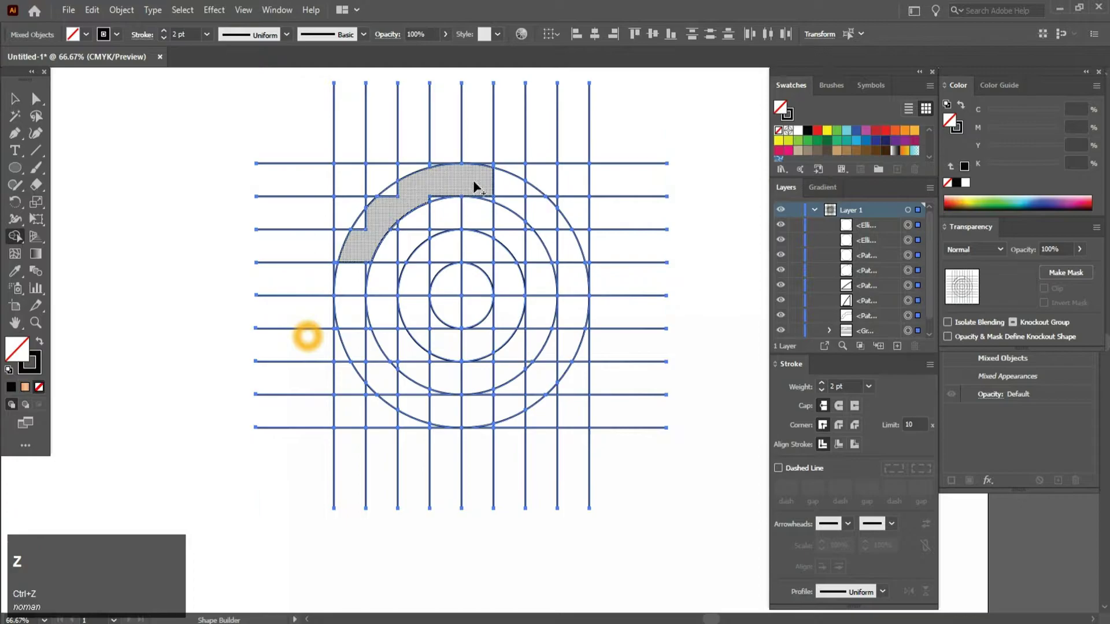
{"action": "left_click", "coordinate": [482, 184]}
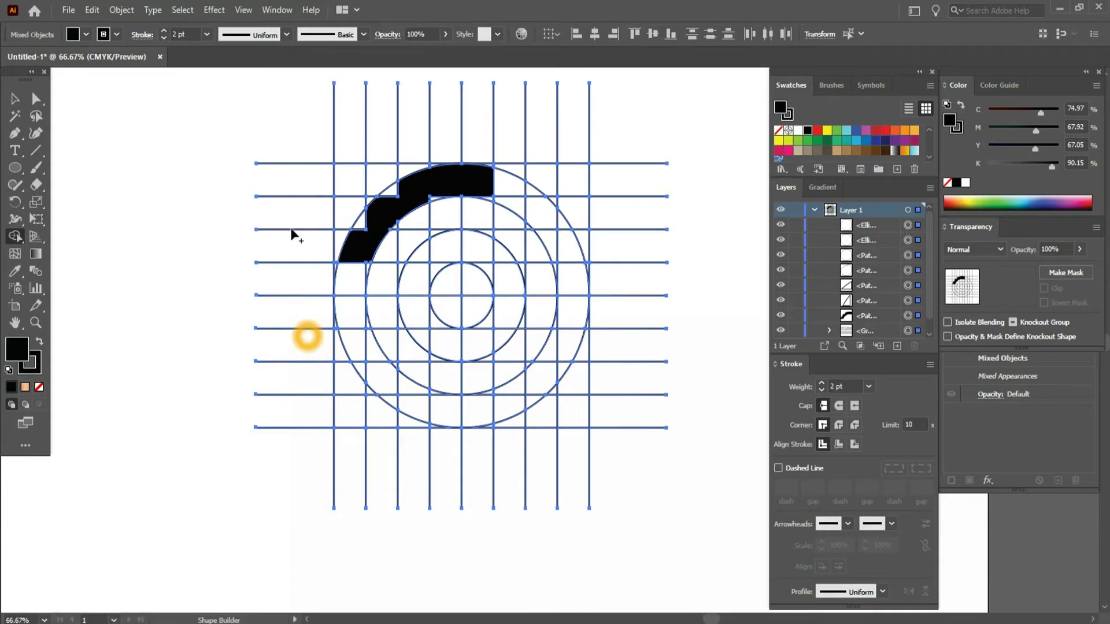
Step: Merge the upper-left outer-ring cells into one solid black arc piece
{"action": "left_click_drag", "start_coordinate": [363, 266], "coordinate": [372, 227]}
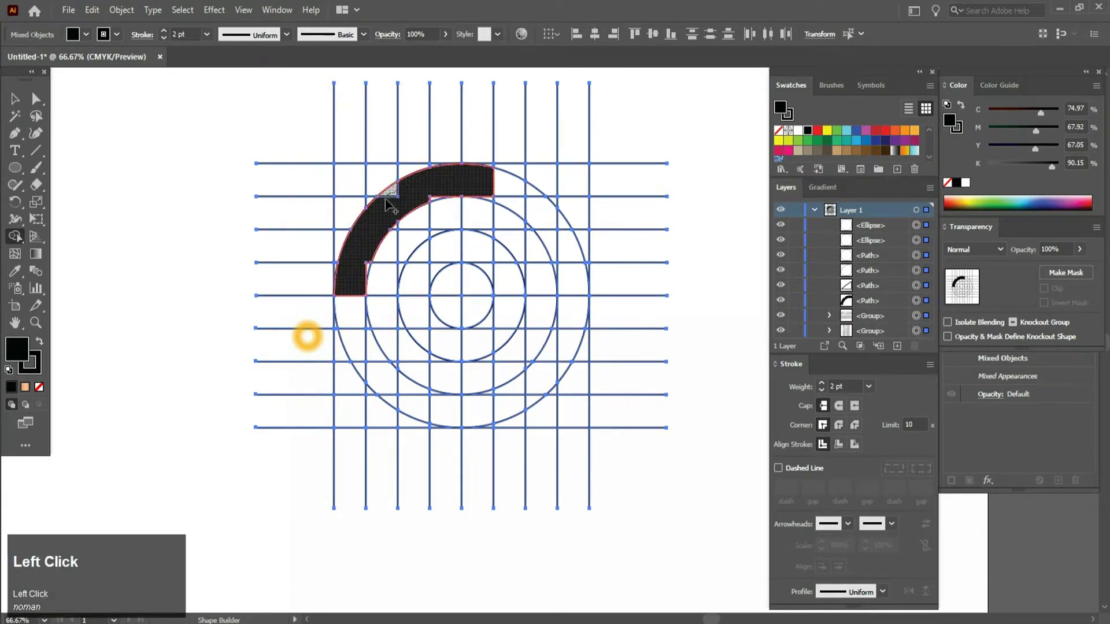
{"action": "scroll", "scroll_direction": "up", "scroll_amount": 3}
{"action": "left_click", "coordinate": [522, 171]}
{"action": "scroll", "scroll_direction": "down", "scroll_amount": 3}
{"action": "scroll", "scroll_direction": "up", "scroll_amount": 3}
{"action": "scroll", "scroll_direction": "up", "scroll_amount": 3}
{"action": "scroll", "scroll_direction": "down", "scroll_amount": 3}
{"action": "scroll", "scroll_direction": "up", "scroll_amount": 3}
{"action": "left_click", "coordinate": [495, 270]}
{"action": "scroll", "scroll_direction": "down", "scroll_amount": 3}
{"action": "key", "text": "space"}
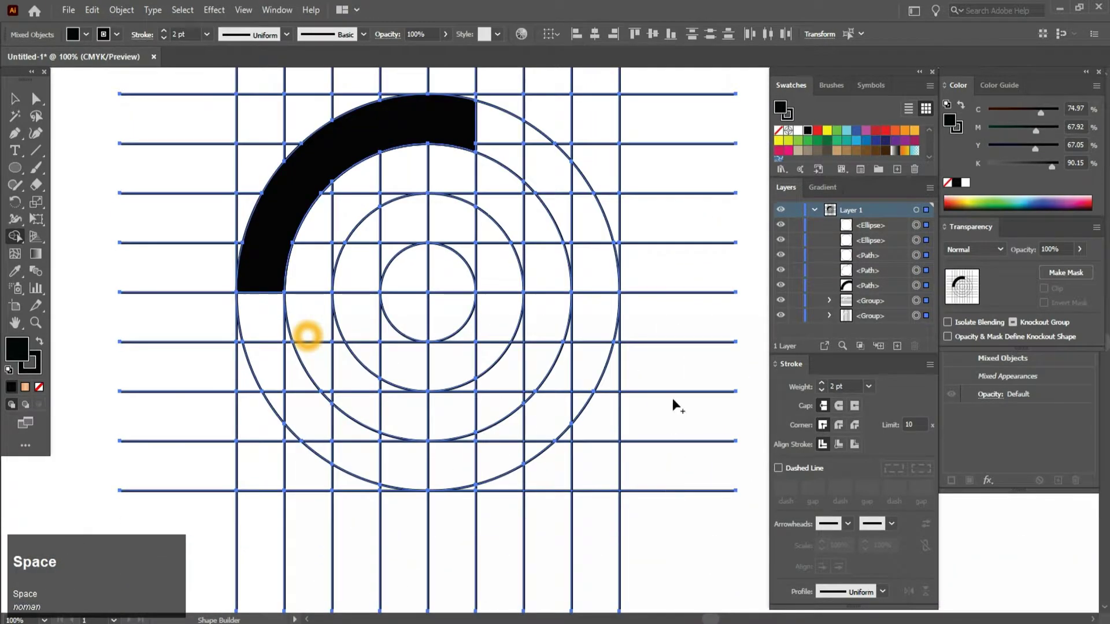
Step: Merge ring cells on the right into a black arc piece curving down the side
{"action": "left_click_drag", "start_coordinate": [603, 324], "coordinate": [622, 511]}
{"action": "scroll", "scroll_direction": "down", "scroll_amount": 3}
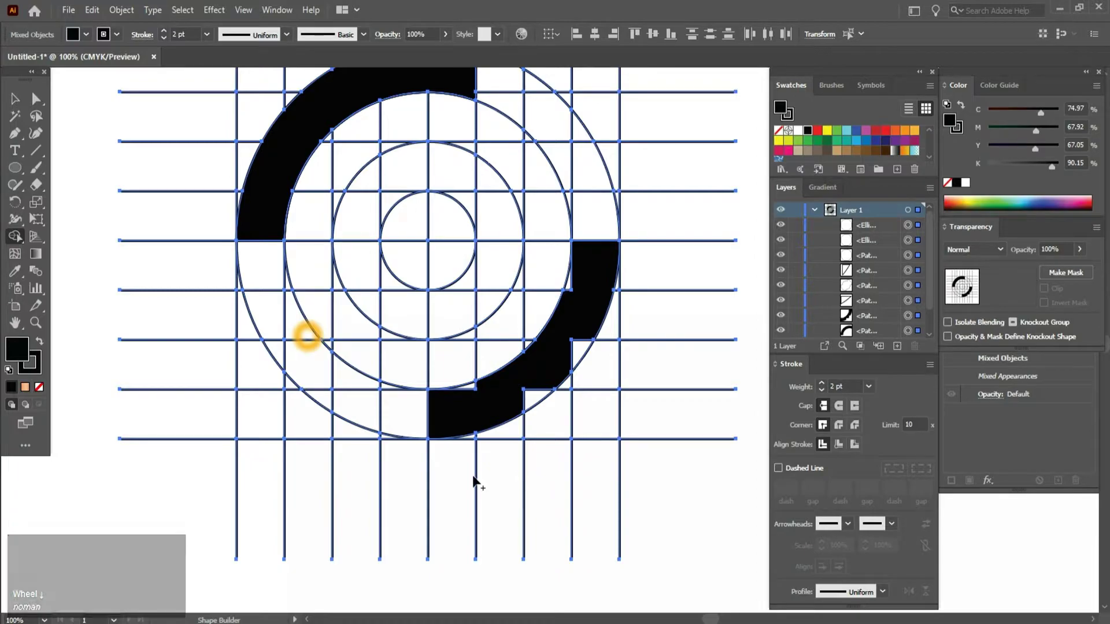
{"action": "left_click", "coordinate": [419, 413]}
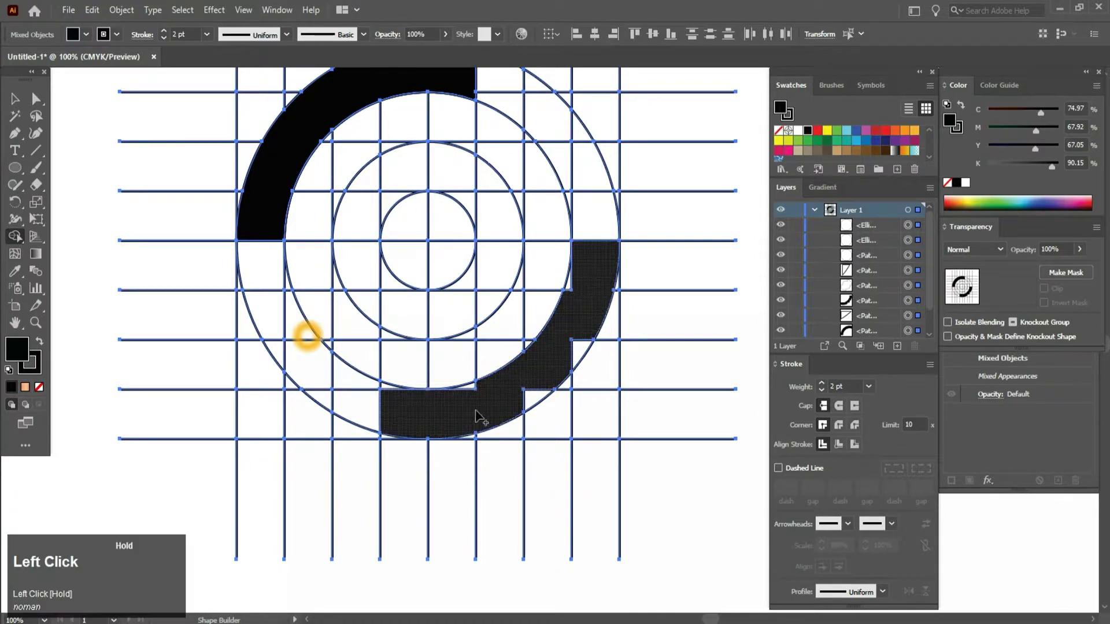
{"action": "left_click_drag", "start_coordinate": [479, 399], "coordinate": [553, 384]}
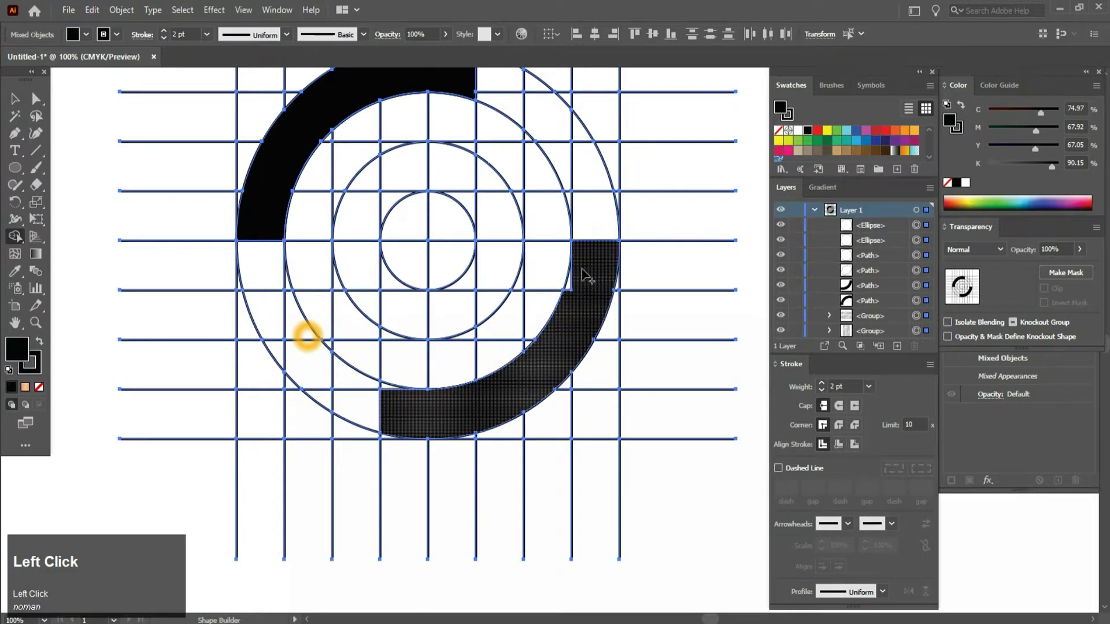
{"action": "scroll", "scroll_direction": "up", "scroll_amount": 3}
{"action": "left_click", "coordinate": [584, 281]}
{"action": "scroll", "scroll_direction": "down", "scroll_amount": 3}
{"action": "scroll", "scroll_direction": "up", "scroll_amount": 3}
Step: Merge further ring cells into additional black pieces, extending the arc at its tip
{"action": "left_click_drag", "start_coordinate": [301, 491], "coordinate": [346, 313]}
{"action": "scroll", "scroll_direction": "down", "scroll_amount": 3}
{"action": "key", "text": "space"}
{"action": "left_click_drag", "start_coordinate": [370, 150], "coordinate": [357, 283]}
{"action": "key", "text": "space"}
{"action": "left_click_drag", "start_coordinate": [364, 185], "coordinate": [352, 301]}
{"action": "key", "text": "space"}
{"action": "left_click", "coordinate": [327, 218]}
{"action": "key", "text": "space"}
{"action": "left_click_drag", "start_coordinate": [346, 314], "coordinate": [373, 314]}
{"action": "key", "text": "alt+space"}
{"action": "scroll", "scroll_direction": "up", "scroll_amount": 3}
{"action": "scroll", "scroll_direction": "down", "scroll_amount": 3}
{"action": "scroll", "scroll_direction": "up", "scroll_amount": 3}
{"action": "key", "text": "space"}
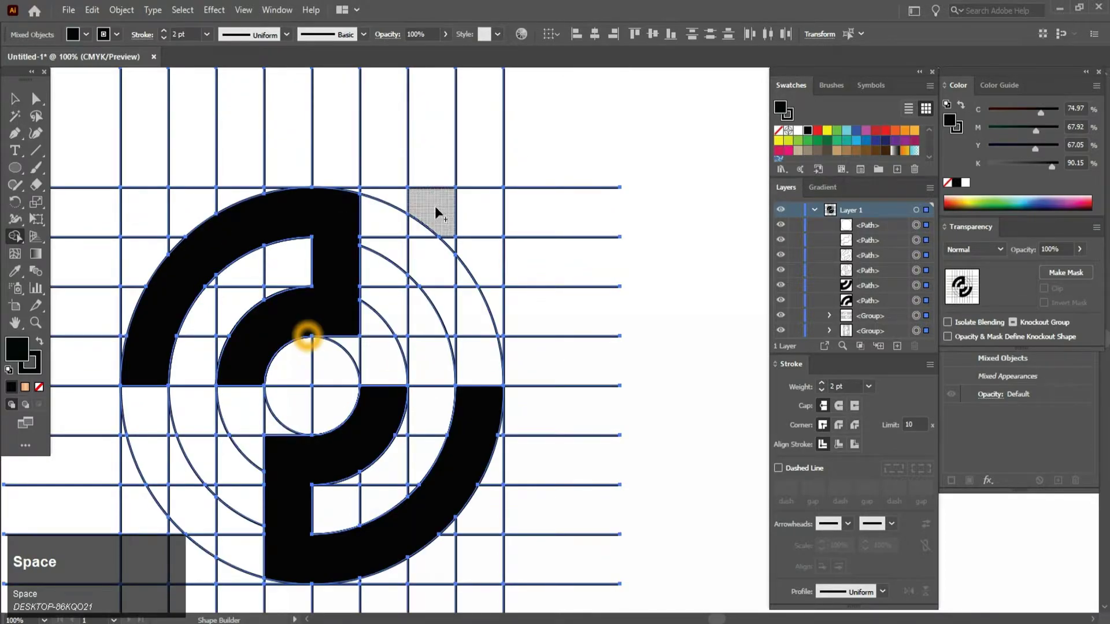
Step: Merge remaining ring cells into more black arc pieces, undoing two stray merges
{"action": "left_click_drag", "start_coordinate": [422, 240], "coordinate": [515, 185]}
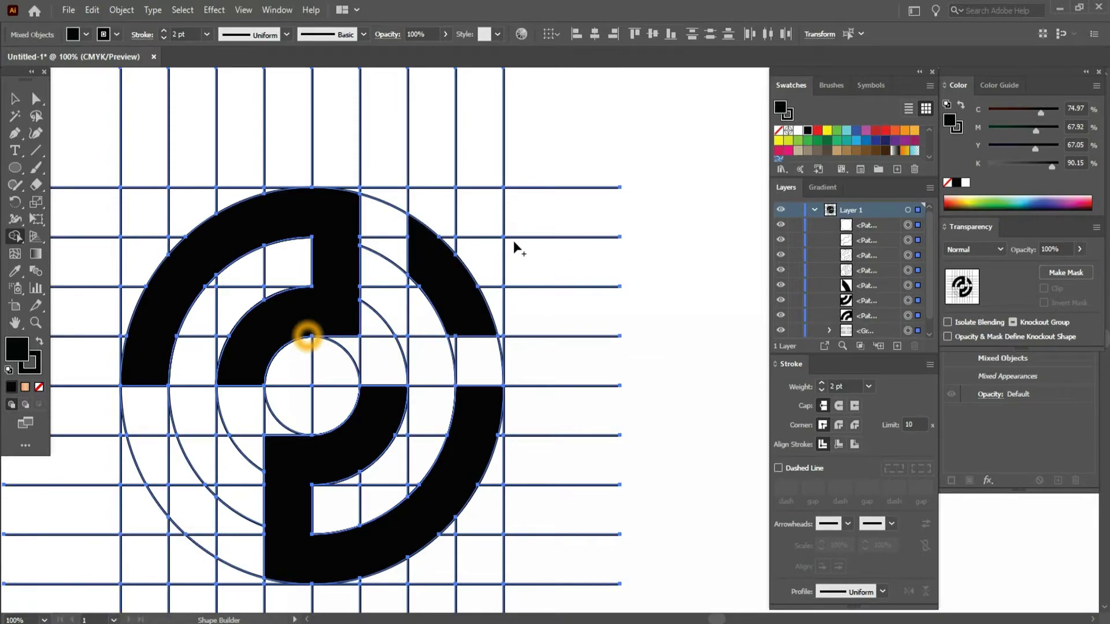
{"action": "key", "text": "space"}
{"action": "scroll", "scroll_direction": "up", "scroll_amount": 3}
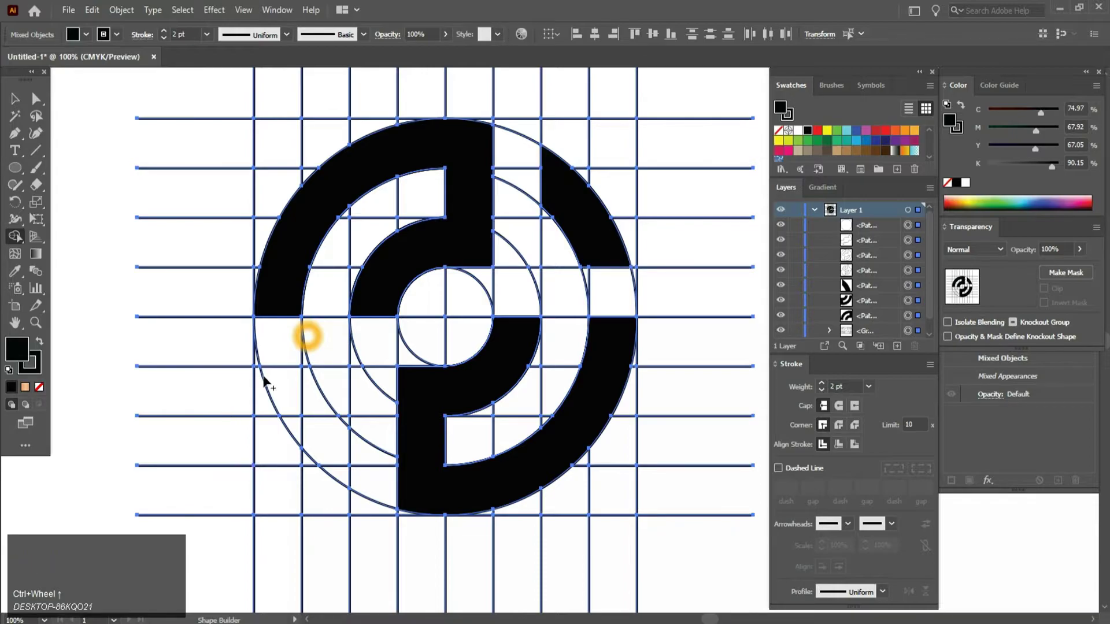
{"action": "left_click_drag", "start_coordinate": [281, 377], "coordinate": [319, 405]}
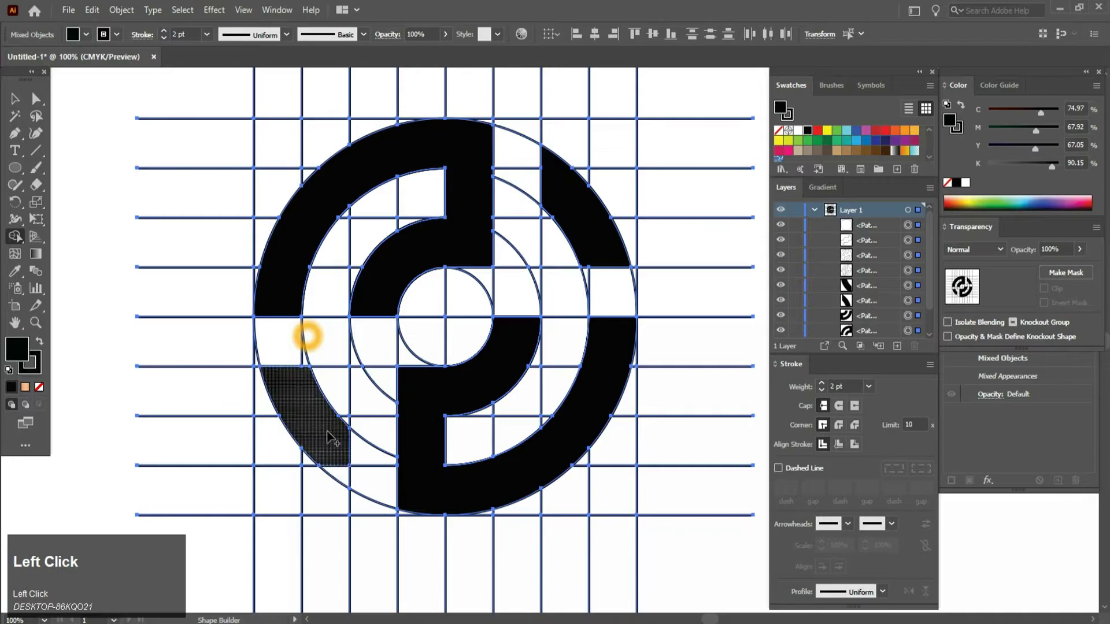
{"action": "left_click", "coordinate": [342, 468]}
{"action": "scroll", "scroll_direction": "down", "scroll_amount": 3}
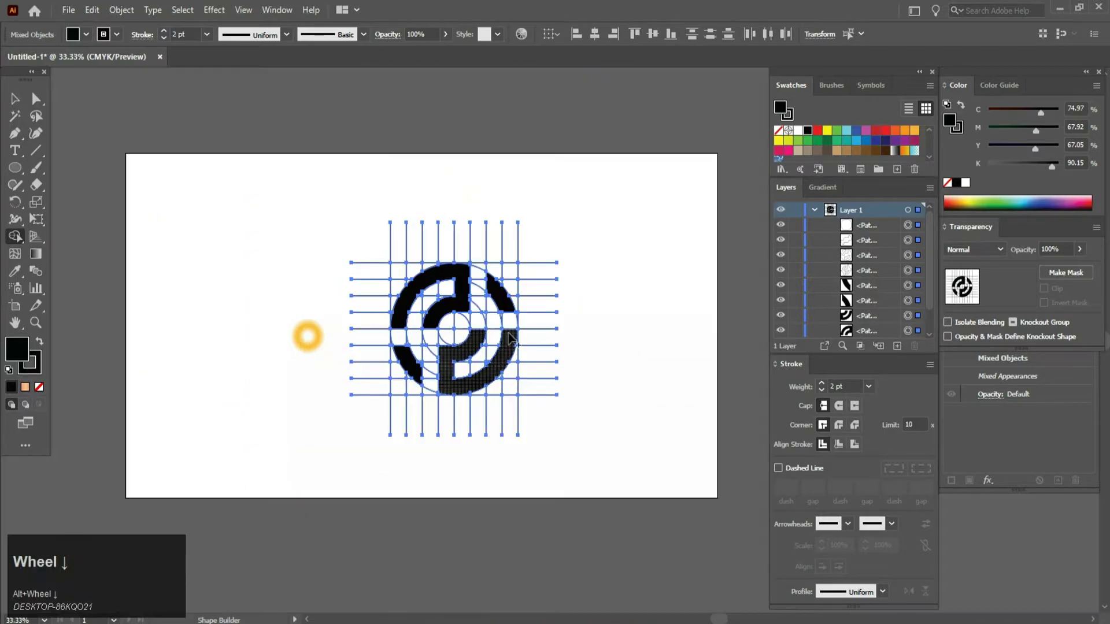
{"action": "scroll", "scroll_direction": "up", "scroll_amount": 3}
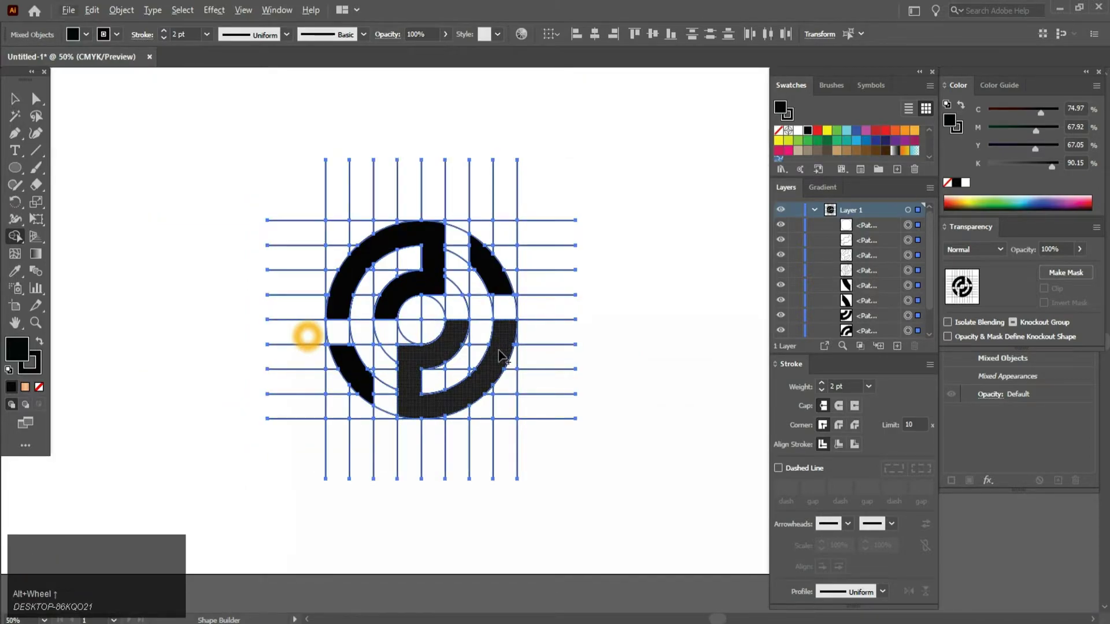
{"action": "key", "text": "space"}
{"action": "key", "text": "ctrl+z"}
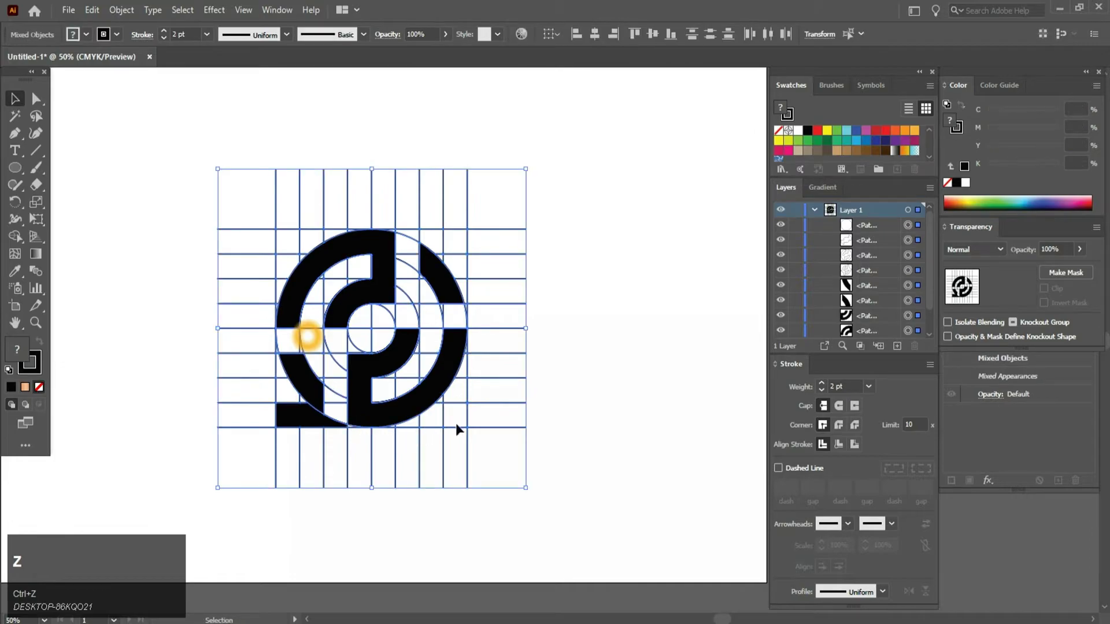
{"action": "left_click", "coordinate": [303, 428]}
{"action": "key", "text": "ctrl+z"}
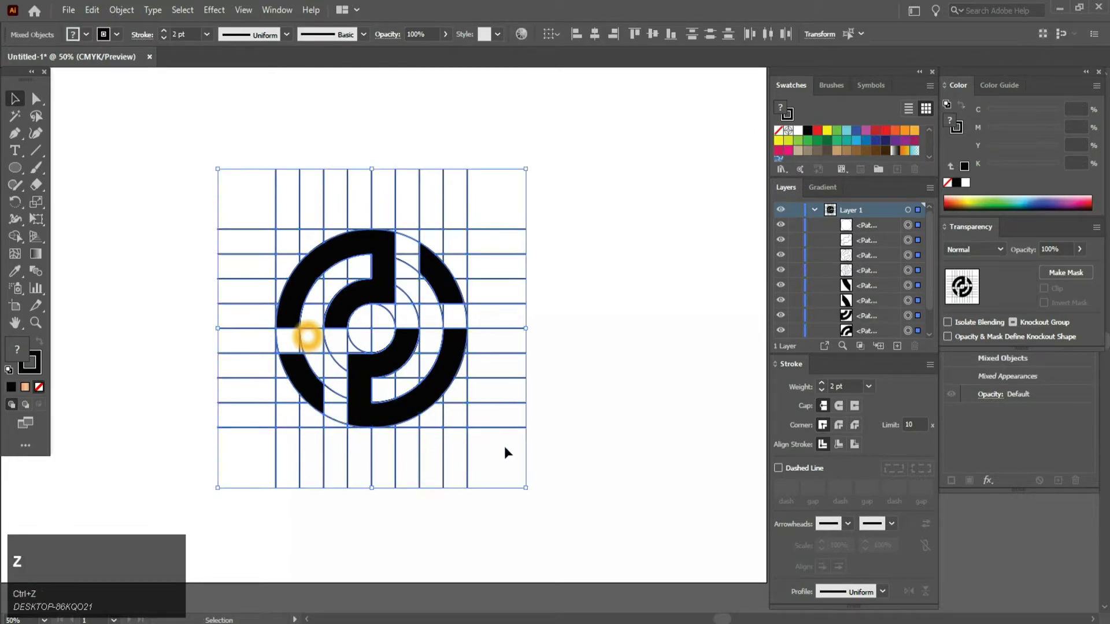
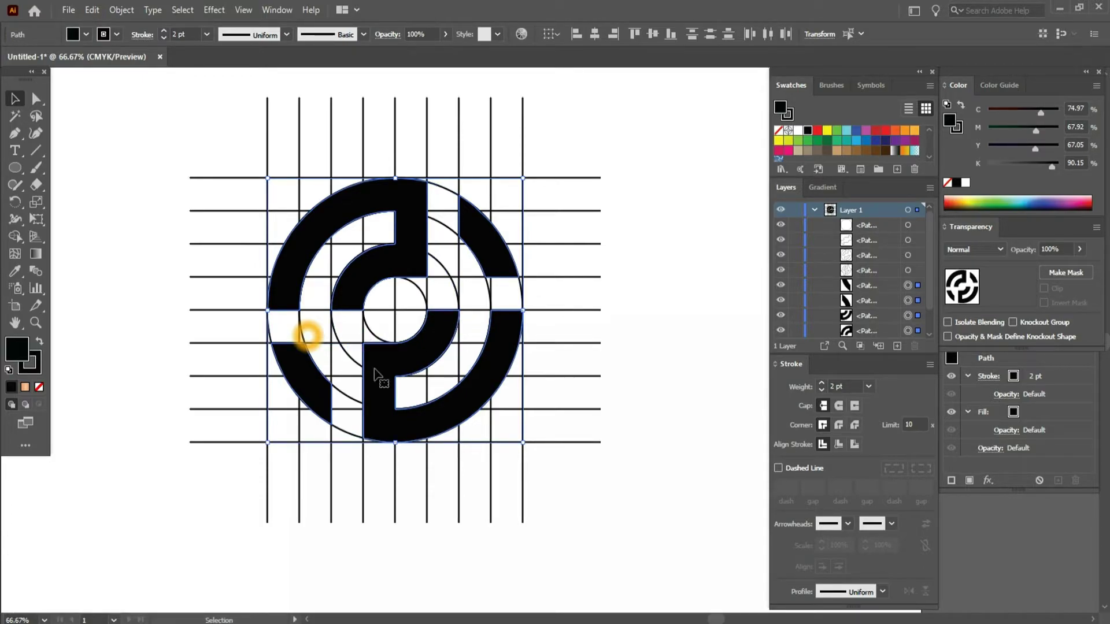
Step: Select the construction grid line paths for removal
{"action": "left_click", "coordinate": [352, 345]}
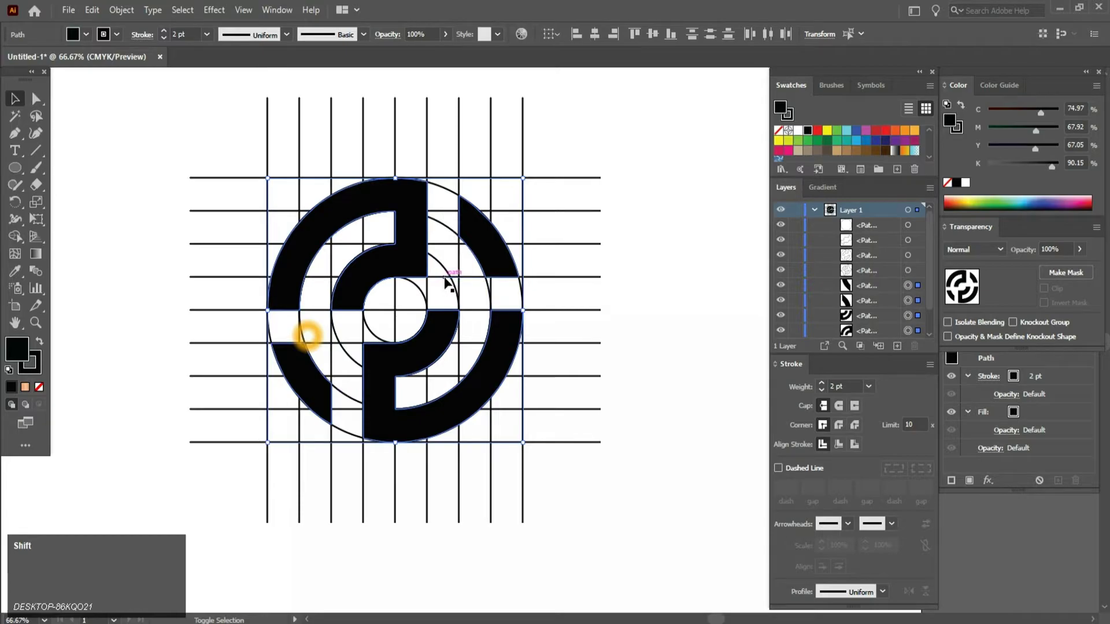
{"action": "left_click", "coordinate": [455, 277]}
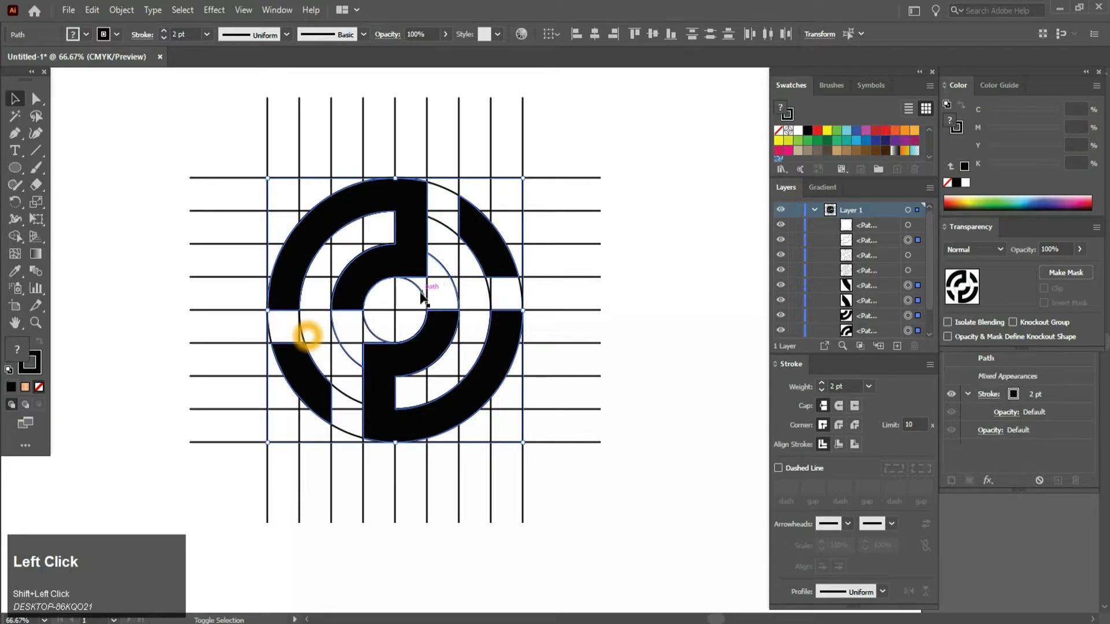
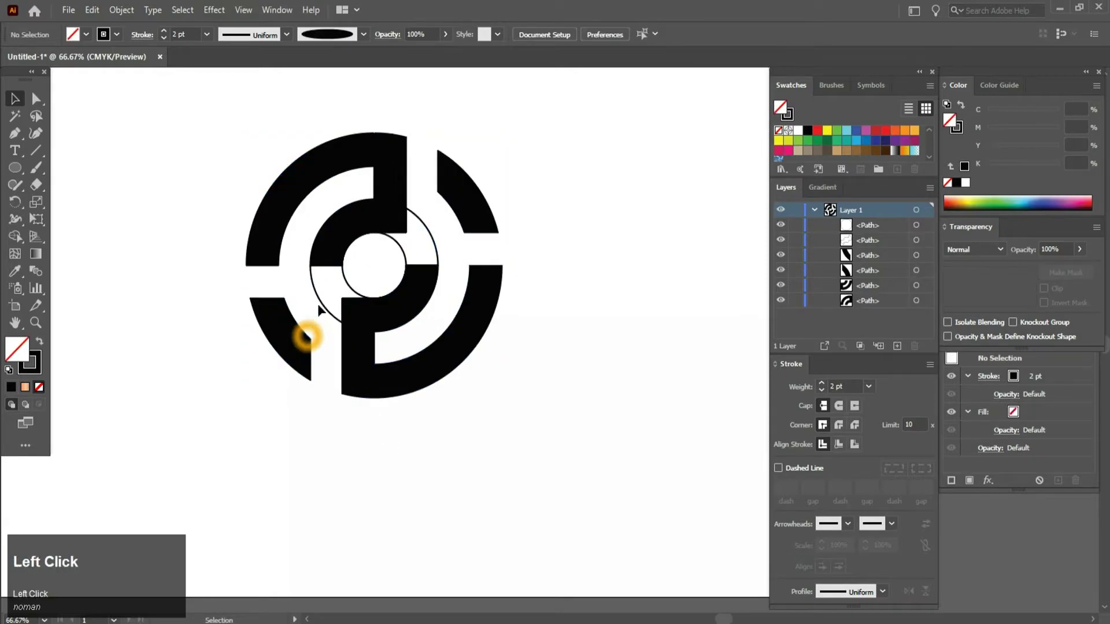
Step: Select and delete the leftover unfilled inner circle path, leaving five black arcs
{"action": "right_click", "coordinate": [326, 306]}
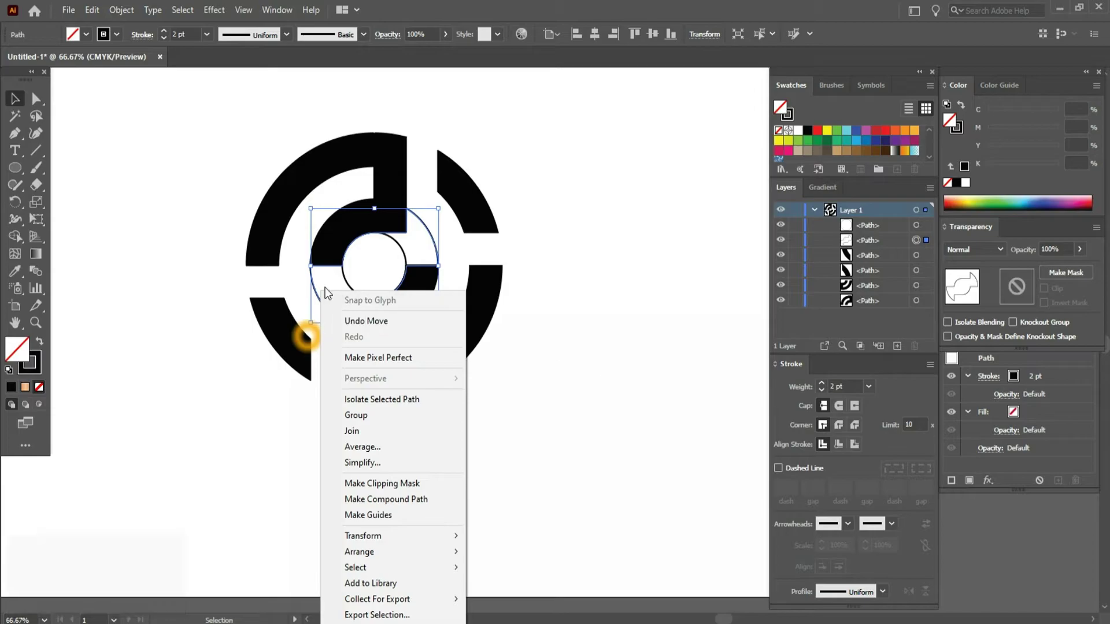
{"action": "left_click", "coordinate": [290, 285]}
{"action": "scroll", "scroll_direction": "up", "scroll_amount": 3}
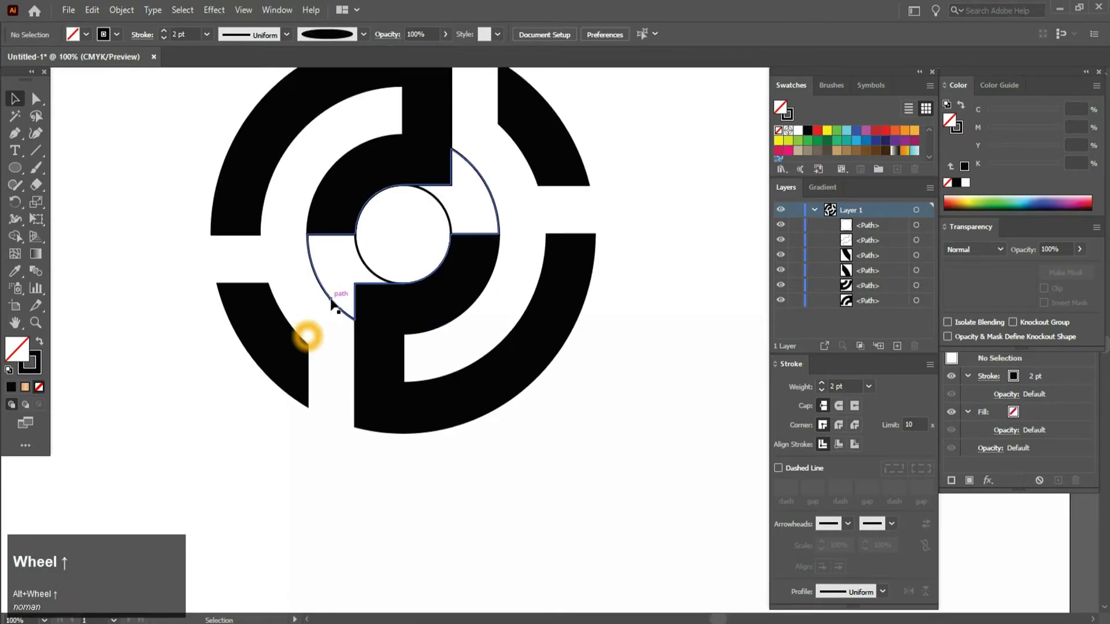
{"action": "left_click", "coordinate": [579, 336]}
{"action": "scroll", "scroll_direction": "up", "scroll_amount": 3}
{"action": "left_click", "coordinate": [464, 297]}
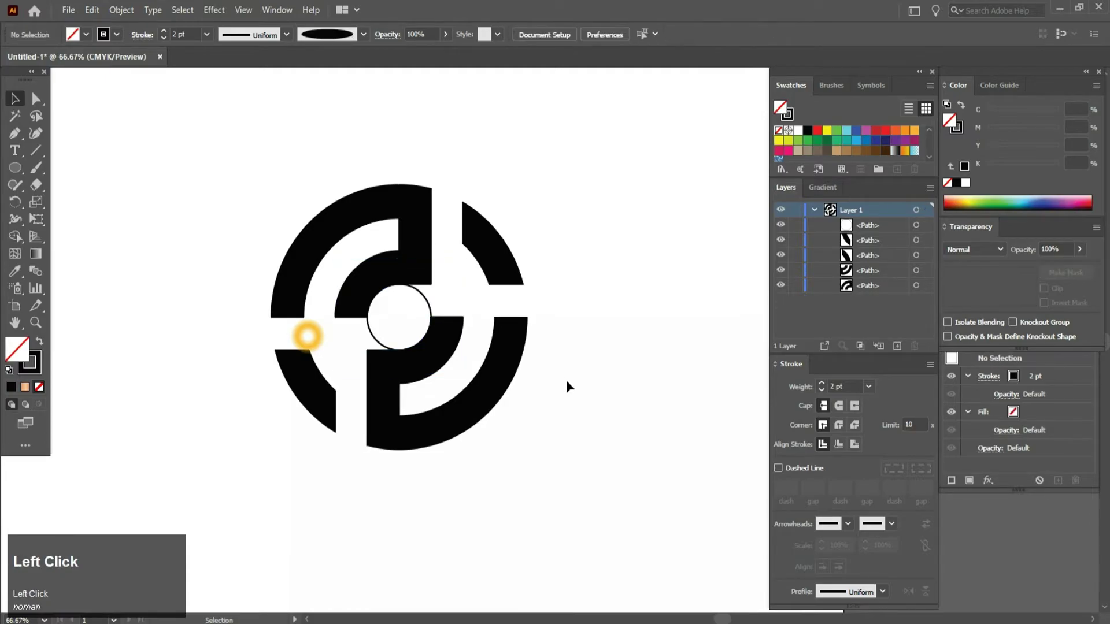
{"action": "left_click", "coordinate": [571, 382]}
Step: Zoom in on the emblem and select the lower arc piece
{"action": "key", "text": "space"}
{"action": "scroll", "scroll_direction": "down", "scroll_amount": 3}
{"action": "scroll", "scroll_direction": "up", "scroll_amount": 3}
{"action": "scroll", "scroll_direction": "down", "scroll_amount": 3}
{"action": "scroll", "scroll_direction": "up", "scroll_amount": 3}
{"action": "key", "text": "ctrl+space"}
{"action": "left_click", "coordinate": [436, 234]}
{"action": "scroll", "scroll_direction": "down", "scroll_amount": 3}
{"action": "scroll", "scroll_direction": "up", "scroll_amount": 3}
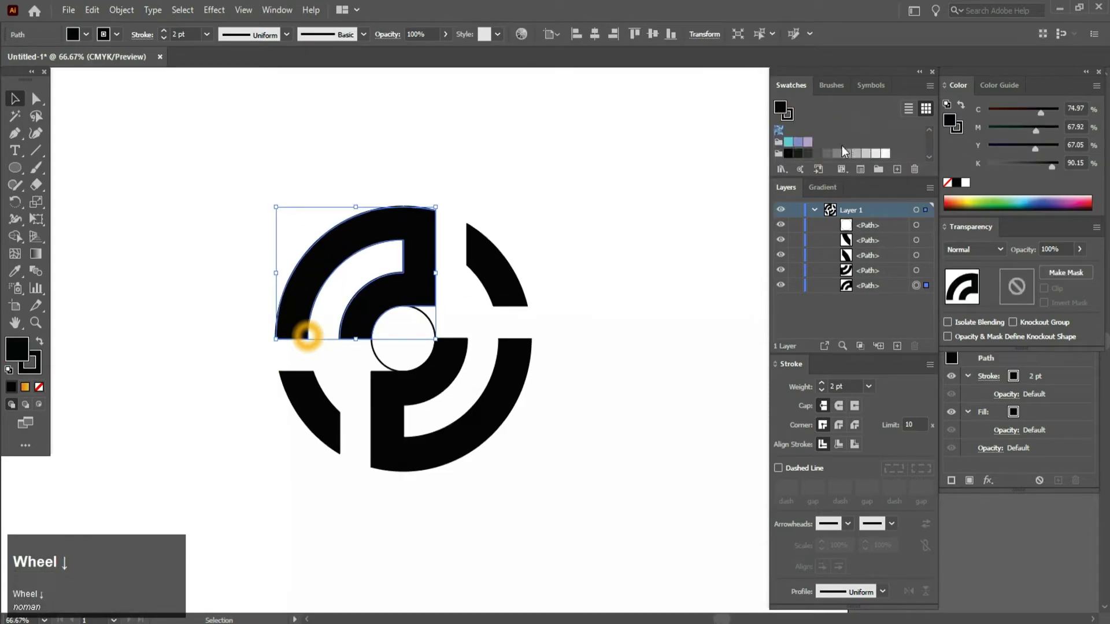
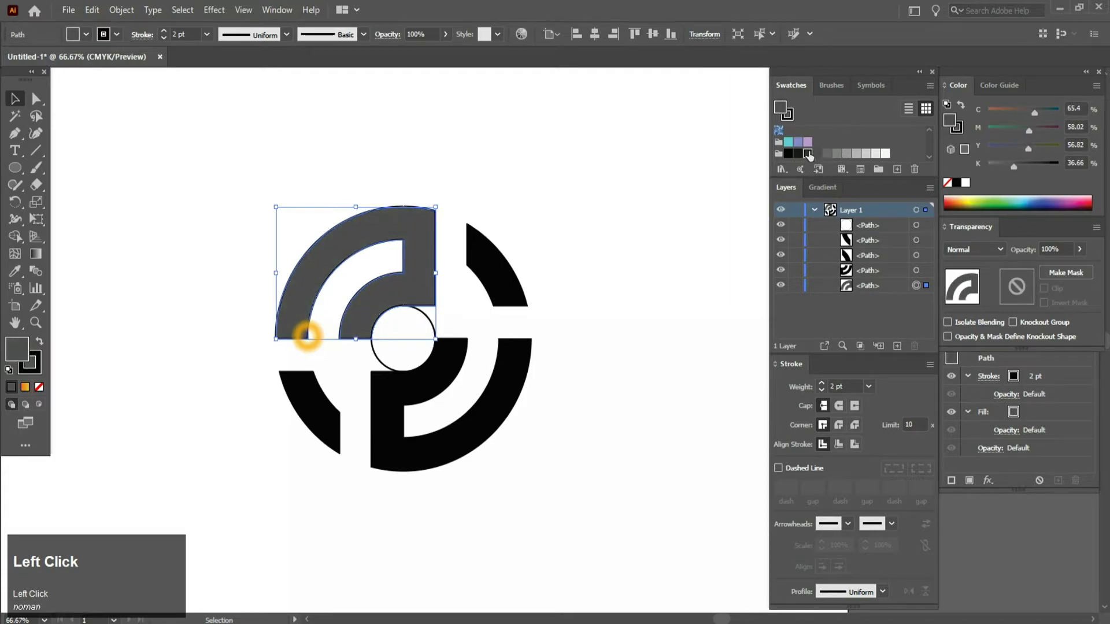
Step: Fill the two lower arc pieces with the orange swatch and remove an arc's outline stroke
{"action": "scroll", "scroll_direction": "down", "scroll_amount": 3}
{"action": "scroll", "scroll_direction": "up", "scroll_amount": 3}
{"action": "left_click", "coordinate": [459, 289]}
{"action": "scroll", "scroll_direction": "up", "scroll_amount": 3}
{"action": "key", "text": "space"}
{"action": "left_click", "coordinate": [525, 380]}
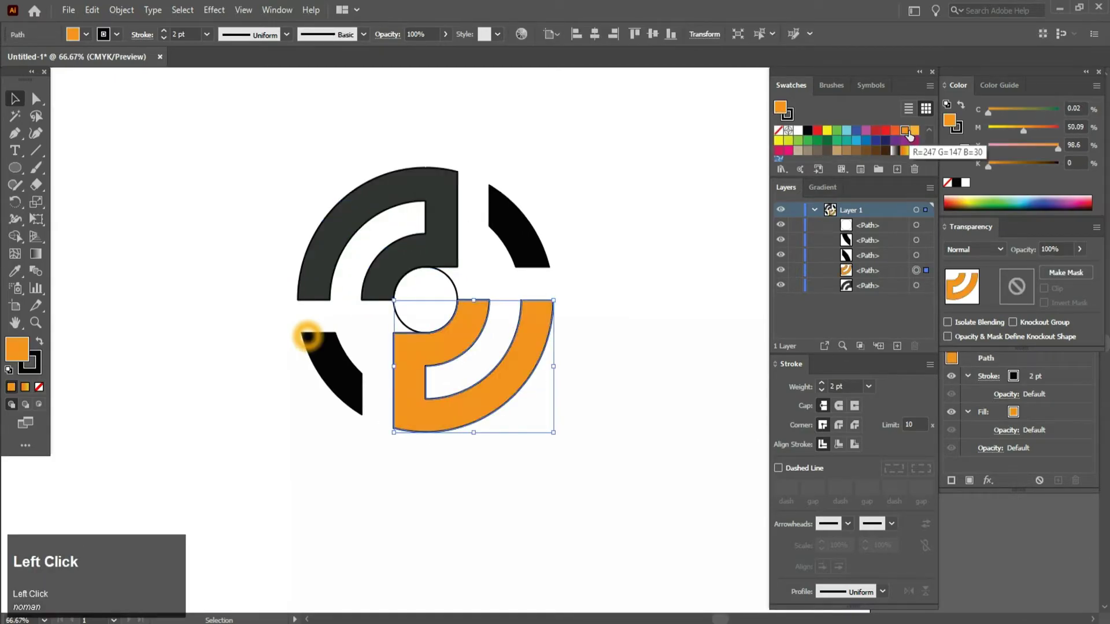
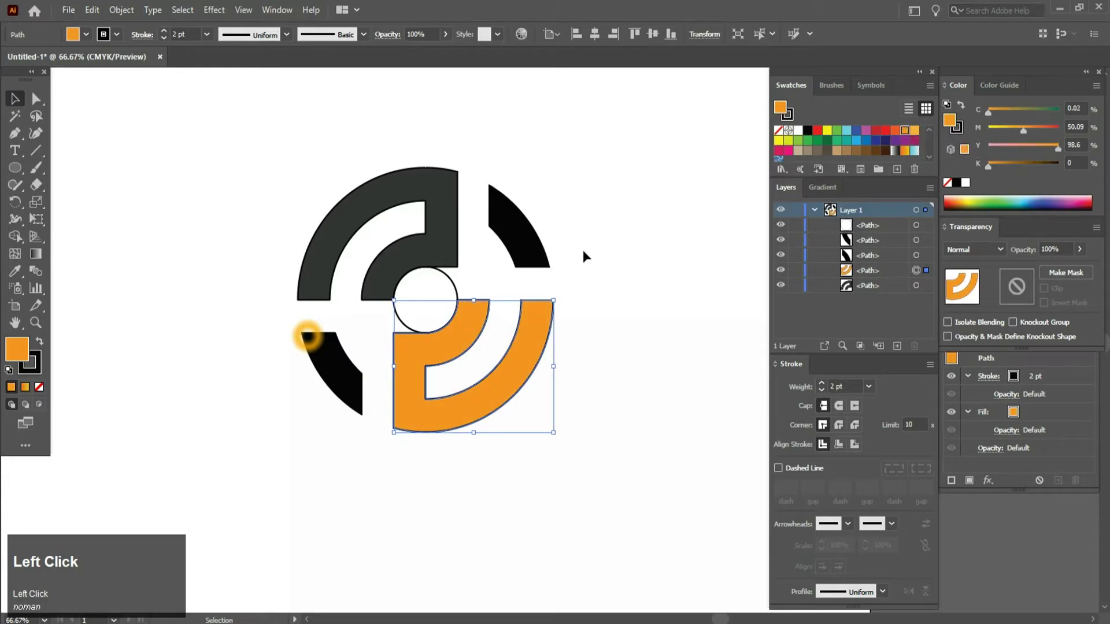
{"action": "scroll", "scroll_direction": "down", "scroll_amount": 3}
{"action": "scroll", "scroll_direction": "up", "scroll_amount": 3}
{"action": "key", "text": "space"}
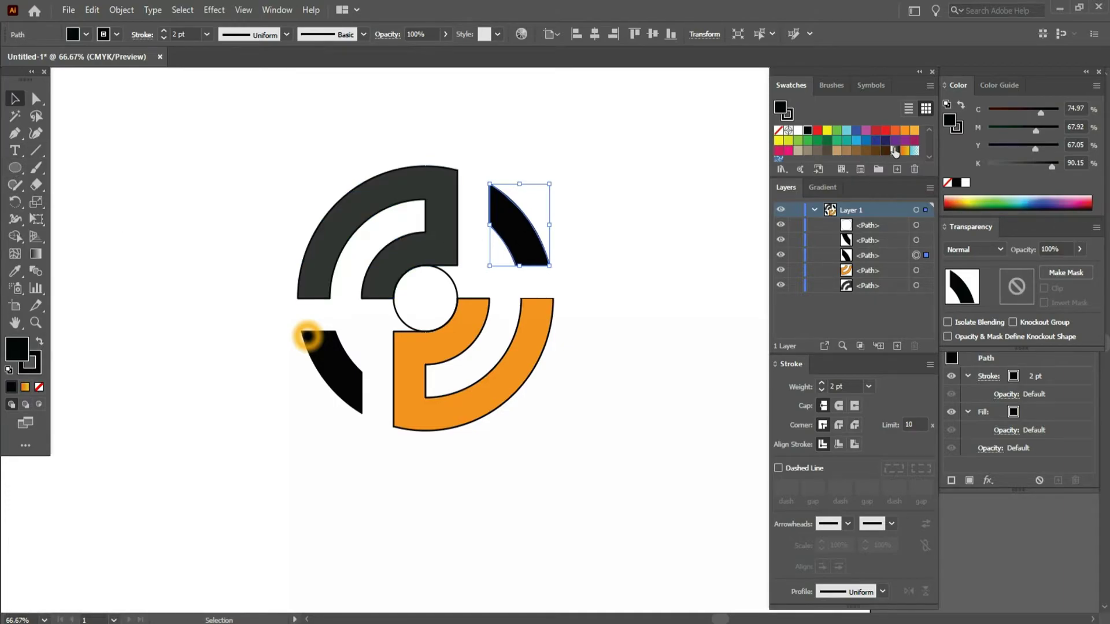
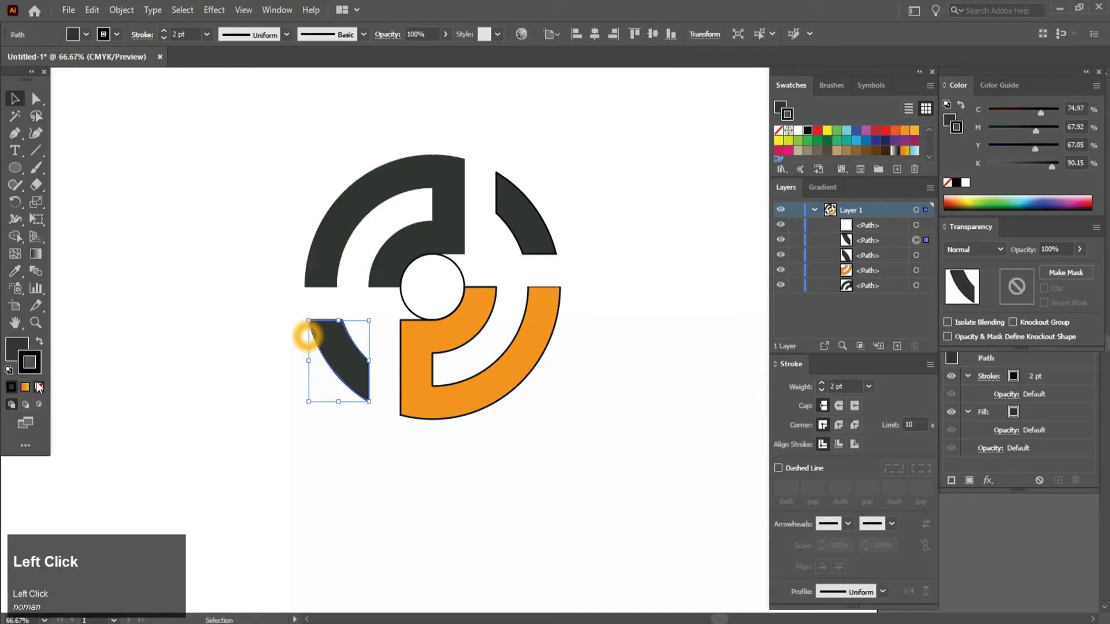
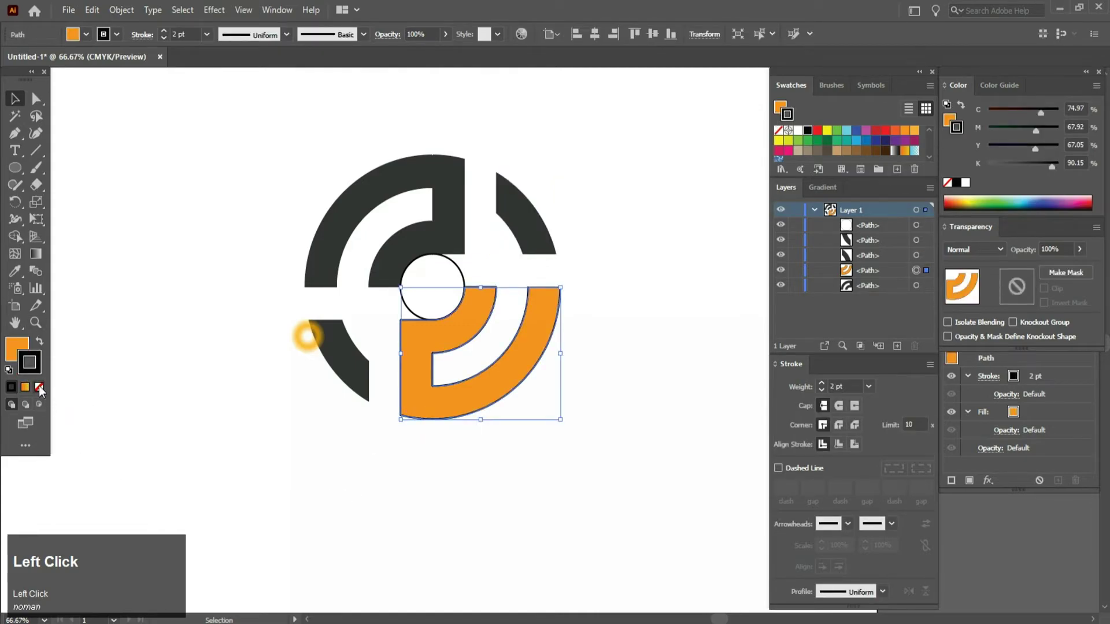
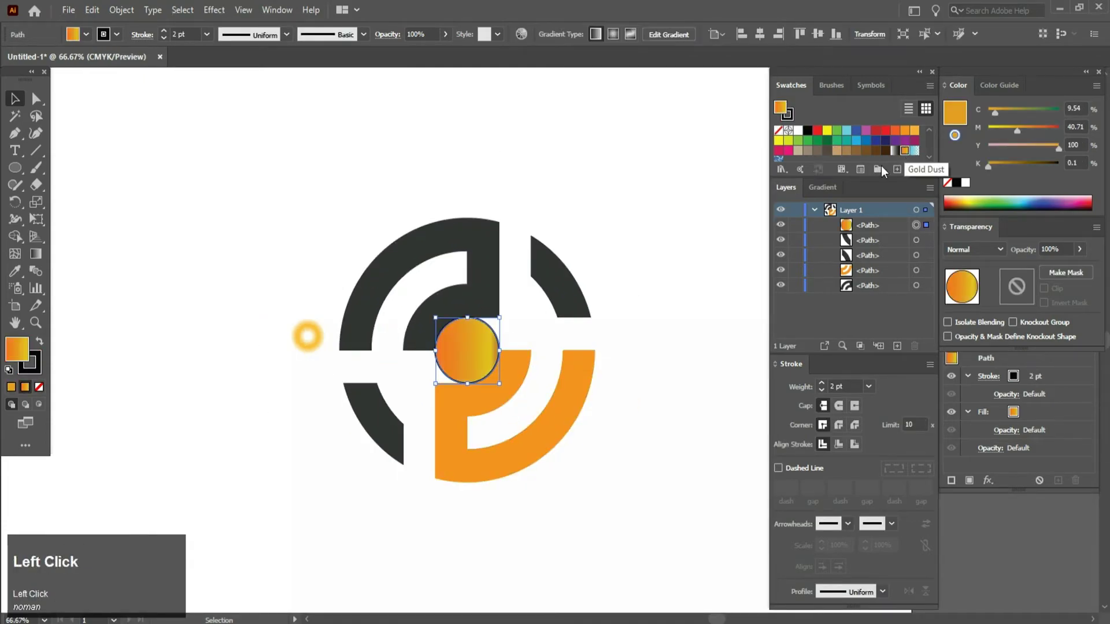
Step: Edit the centre circle's fill in the Gradient panel to an orange-to-black gradient
{"action": "scroll", "scroll_direction": "down", "scroll_amount": 3}
{"action": "left_click", "coordinate": [824, 197]}
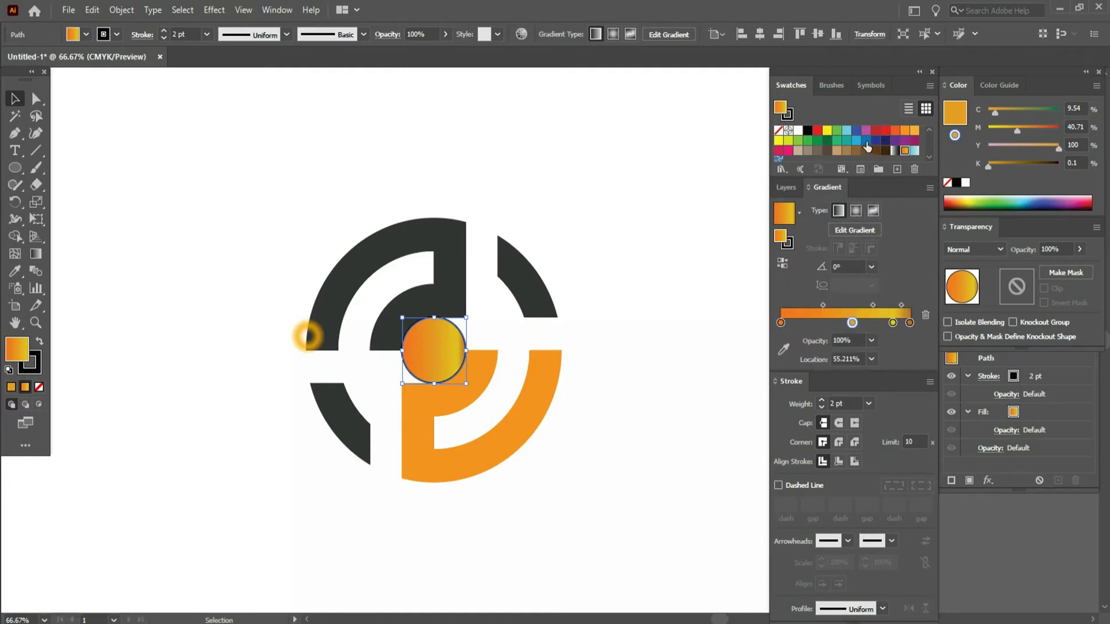
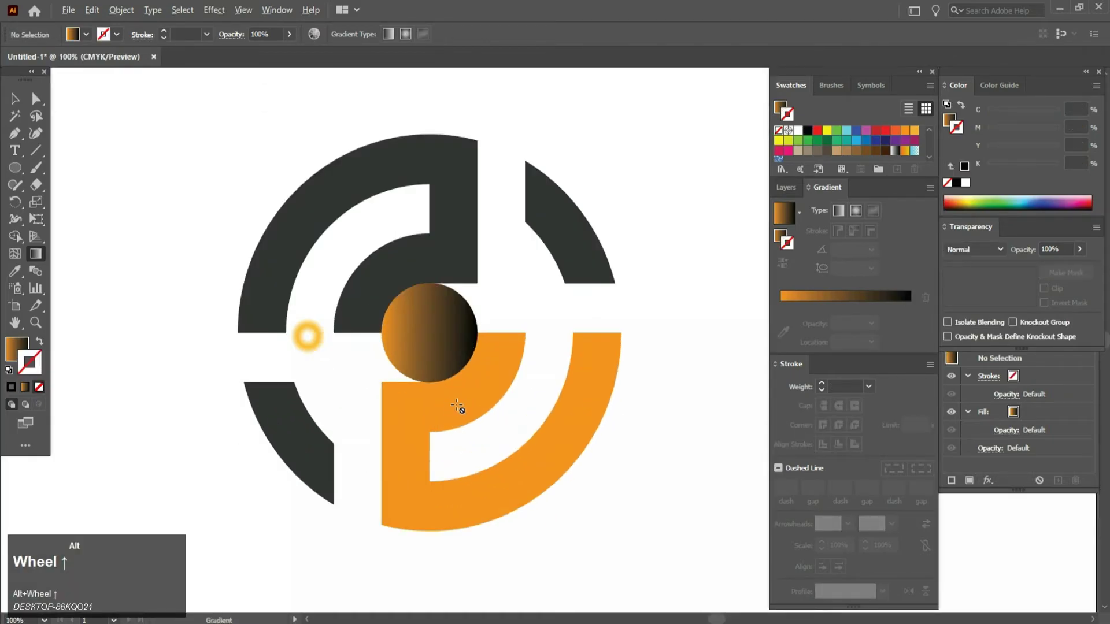
{"action": "key", "text": "ctrl+space"}
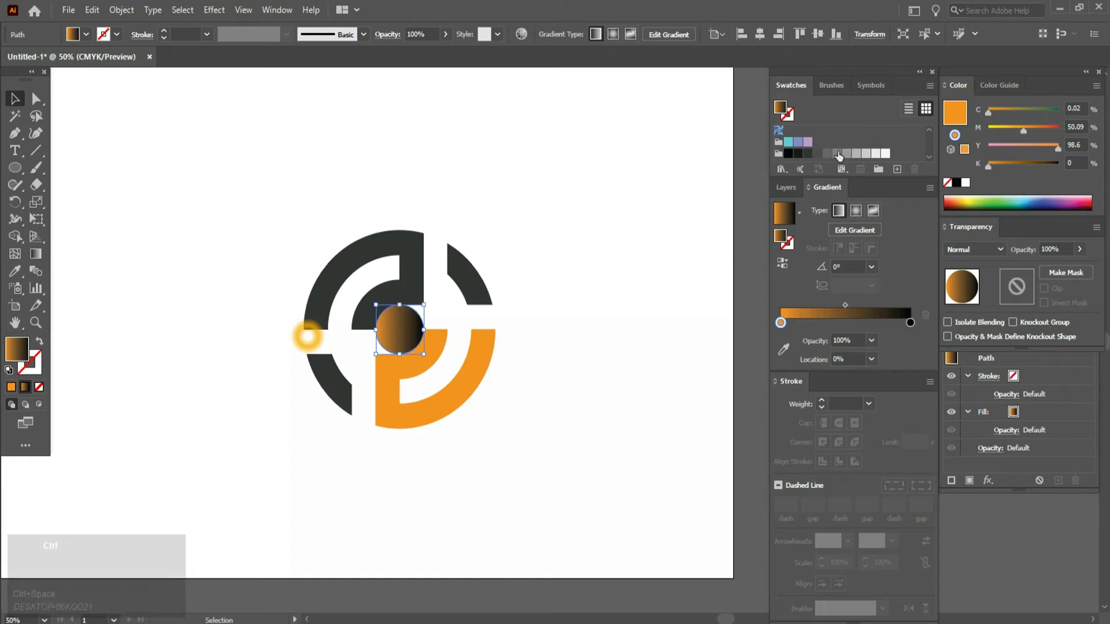
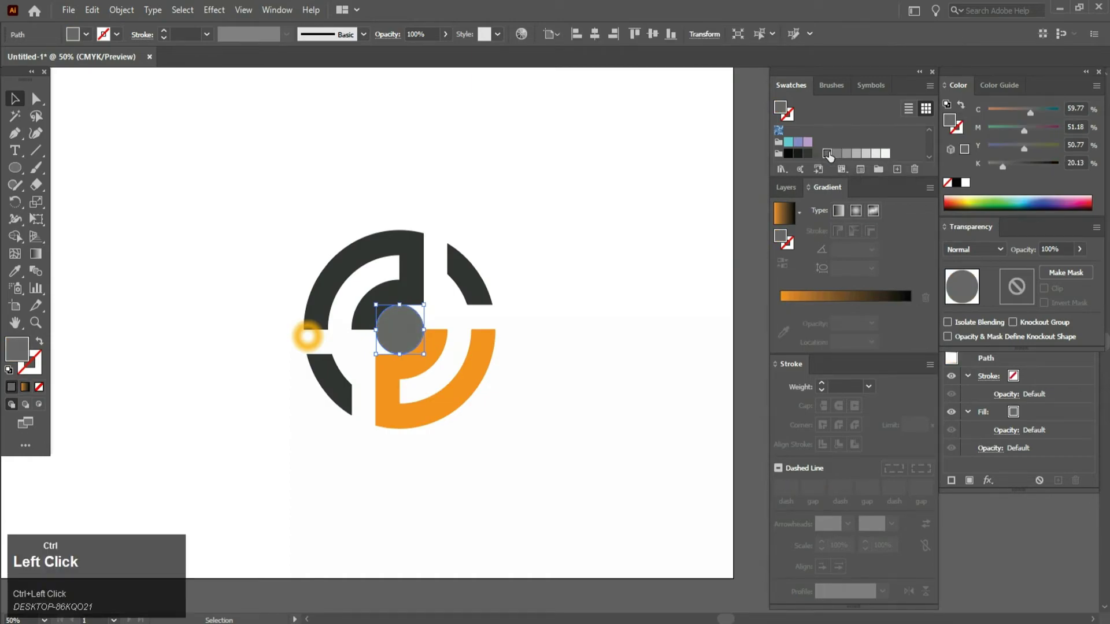
Step: Switch the centre circle's fill from the gradient to a flat light grey swatch
{"action": "left_click", "coordinate": [573, 204]}
{"action": "scroll", "scroll_direction": "down", "scroll_amount": 3}
{"action": "scroll", "scroll_direction": "up", "scroll_amount": 3}
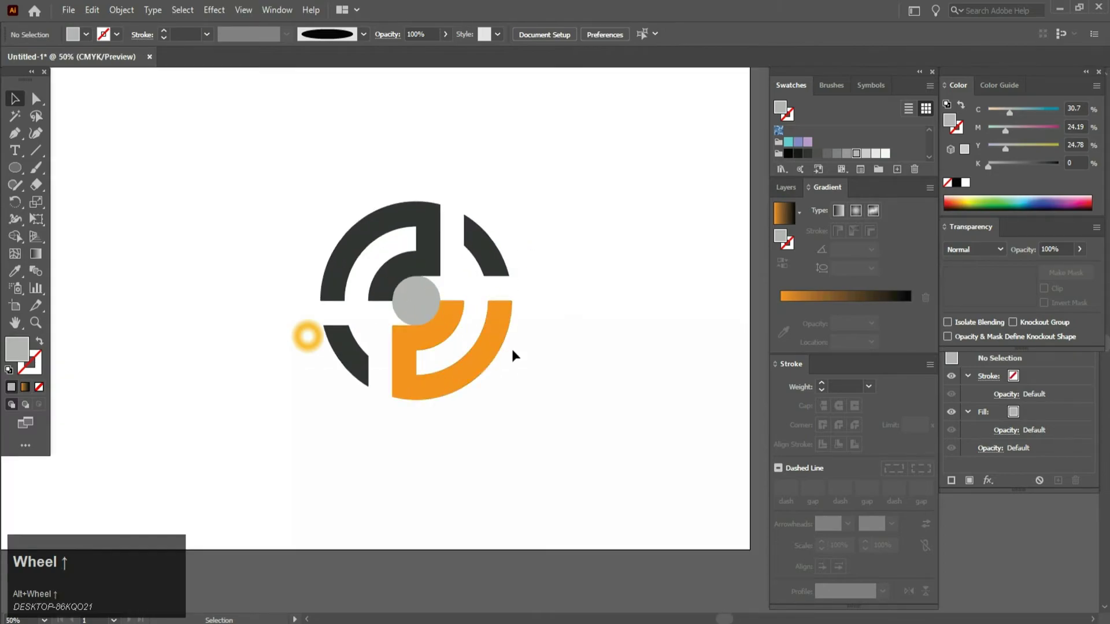
{"action": "scroll", "scroll_direction": "up", "scroll_amount": 3}
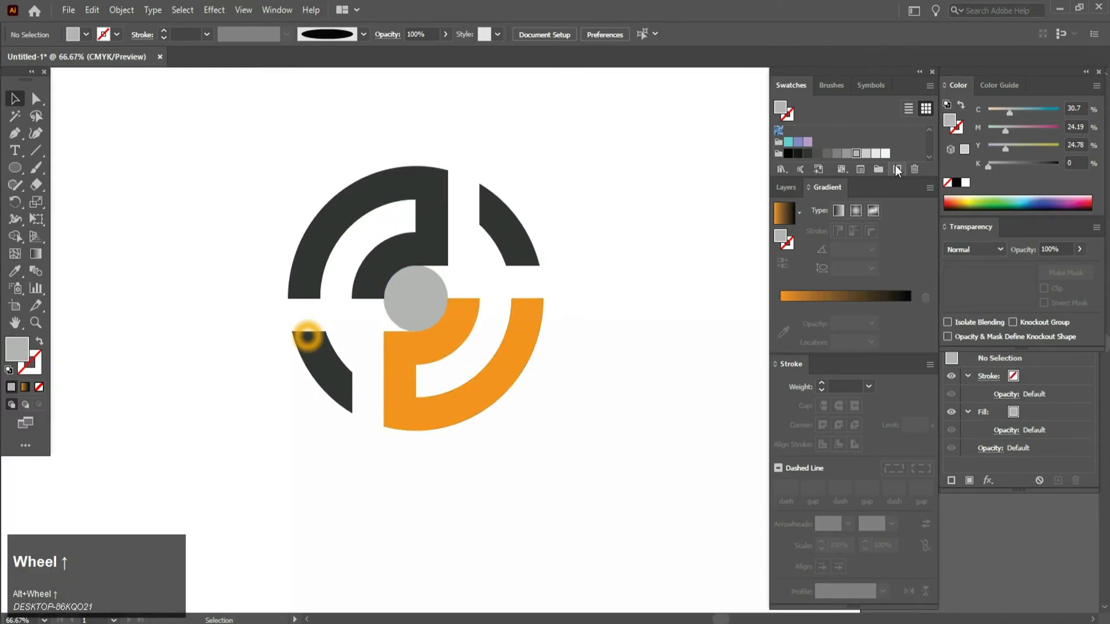
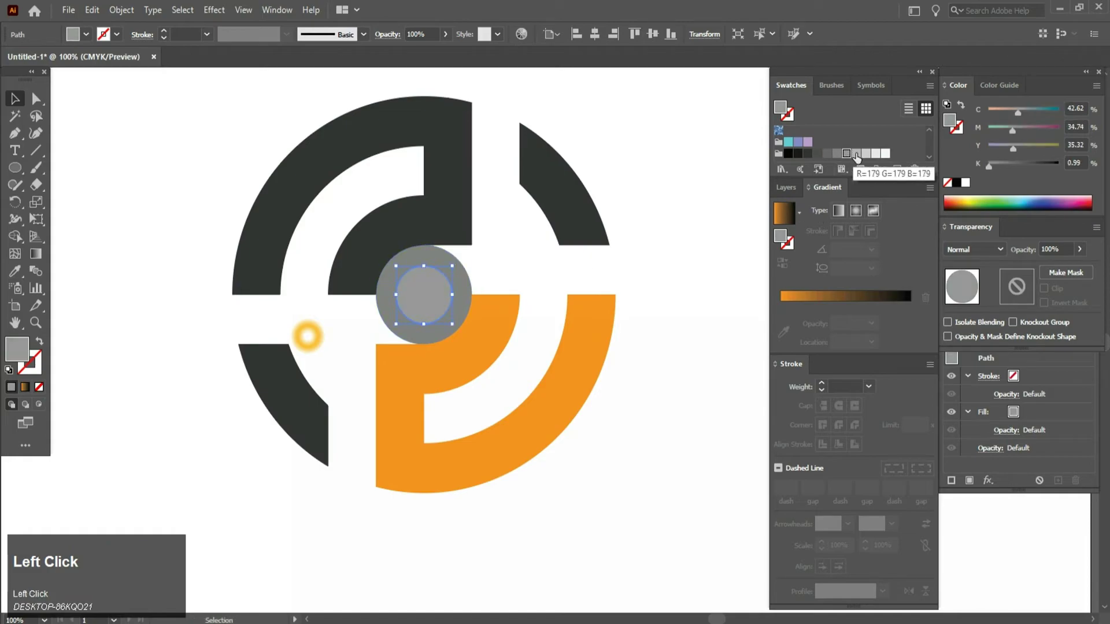
Step: Select every dark grey and orange arc piece and group them into one logo object
{"action": "scroll", "scroll_direction": "down", "scroll_amount": 3}
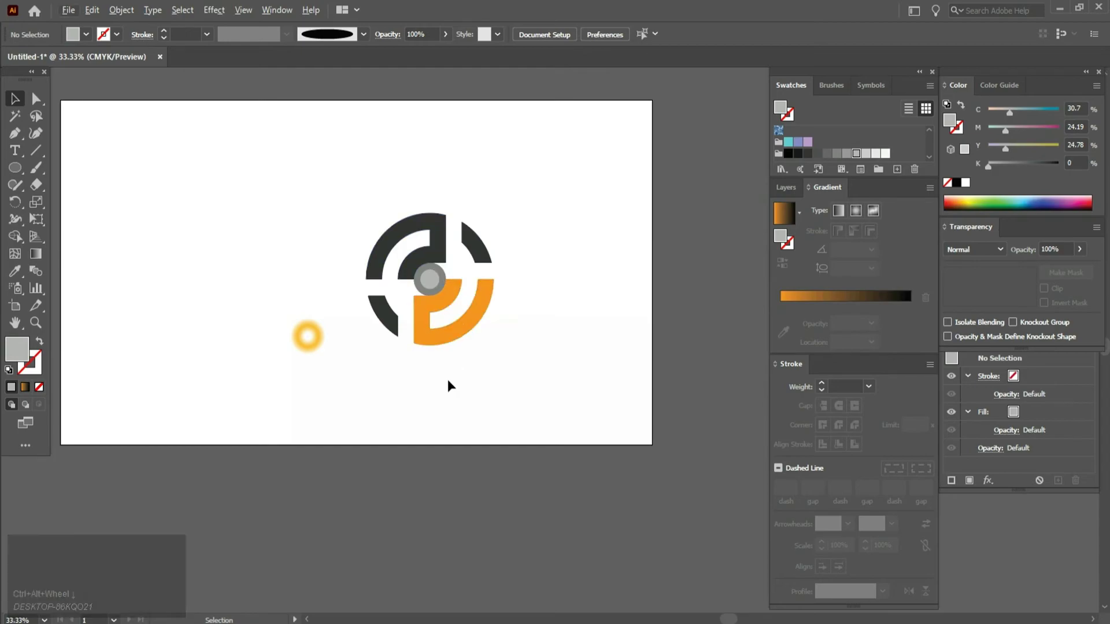
{"action": "scroll", "scroll_direction": "down", "scroll_amount": 3}
{"action": "scroll", "scroll_direction": "up", "scroll_amount": 3}
{"action": "scroll", "scroll_direction": "down", "scroll_amount": 3}
{"action": "scroll", "scroll_direction": "up", "scroll_amount": 3}
{"action": "scroll", "scroll_direction": "down", "scroll_amount": 3}
{"action": "scroll", "scroll_direction": "up", "scroll_amount": 3}
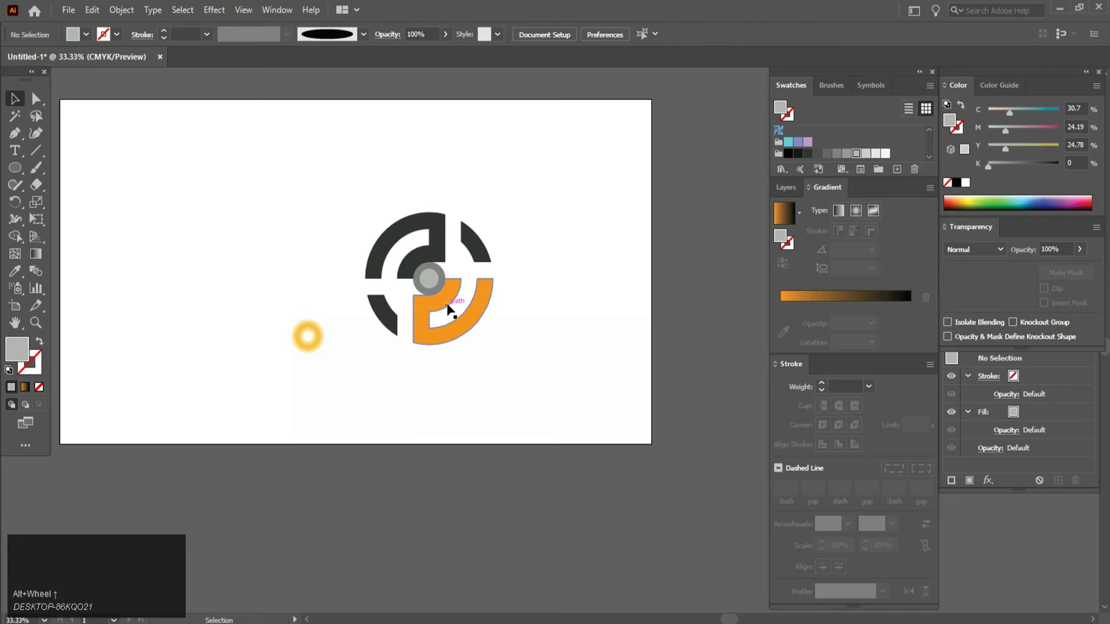
{"action": "scroll", "scroll_direction": "up", "scroll_amount": 3}
{"action": "scroll", "scroll_direction": "up", "scroll_amount": 3}
{"action": "scroll", "scroll_direction": "down", "scroll_amount": 3}
{"action": "key", "text": "space"}
{"action": "left_click", "coordinate": [323, 173]}
{"action": "key", "text": "ctrl+g"}
Step: Align the logo group to the horizontal and vertical centre of the artboard
{"action": "left_click", "coordinate": [601, 41]}
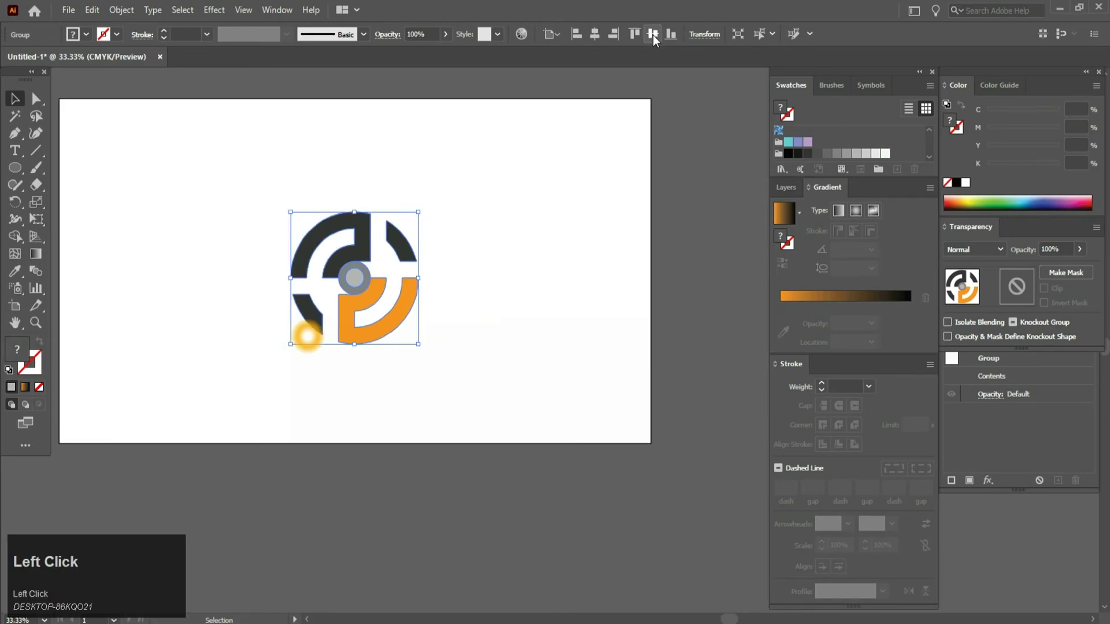
{"action": "scroll", "scroll_direction": "up", "scroll_amount": 3}
{"action": "scroll", "scroll_direction": "down", "scroll_amount": 3}
{"action": "scroll", "scroll_direction": "up", "scroll_amount": 3}
{"action": "left_click", "coordinate": [16, 178]}
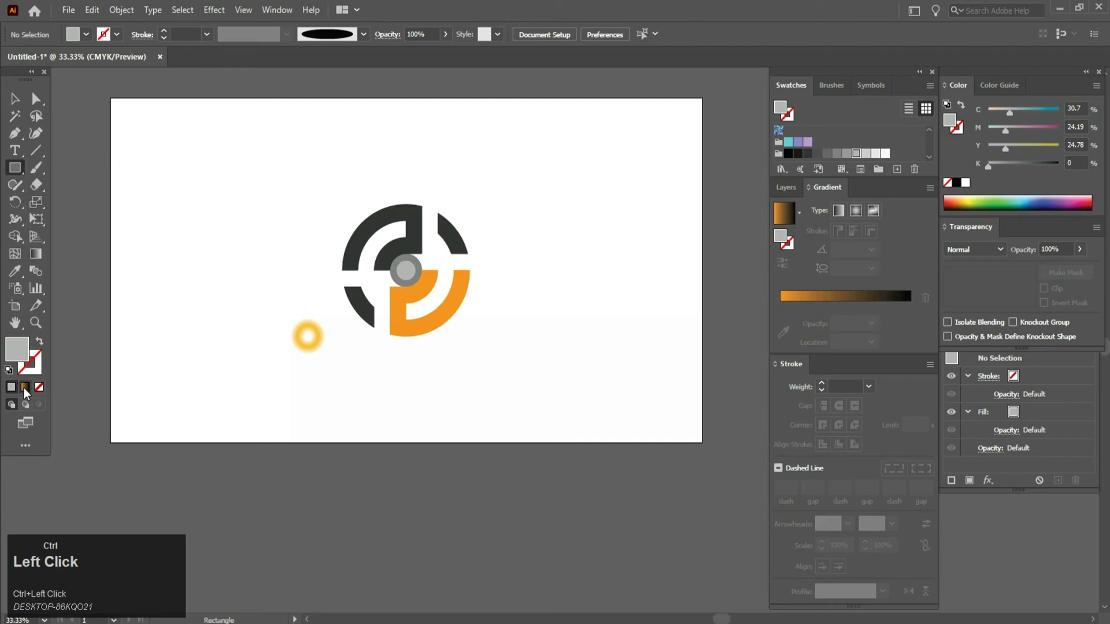
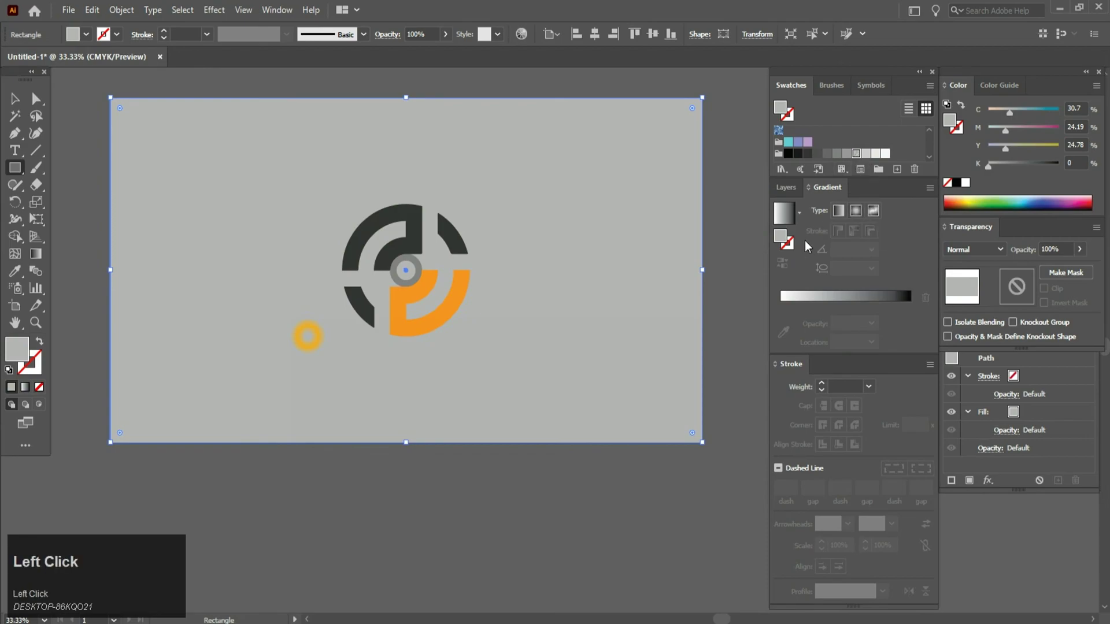
Step: Draw an artboard-sized light grey rectangle and arrange it behind the logo as background
{"action": "left_click", "coordinate": [20, 103]}
{"action": "scroll", "scroll_direction": "down", "scroll_amount": 3}
{"action": "scroll", "scroll_direction": "up", "scroll_amount": 3}
{"action": "left_click", "coordinate": [518, 274]}
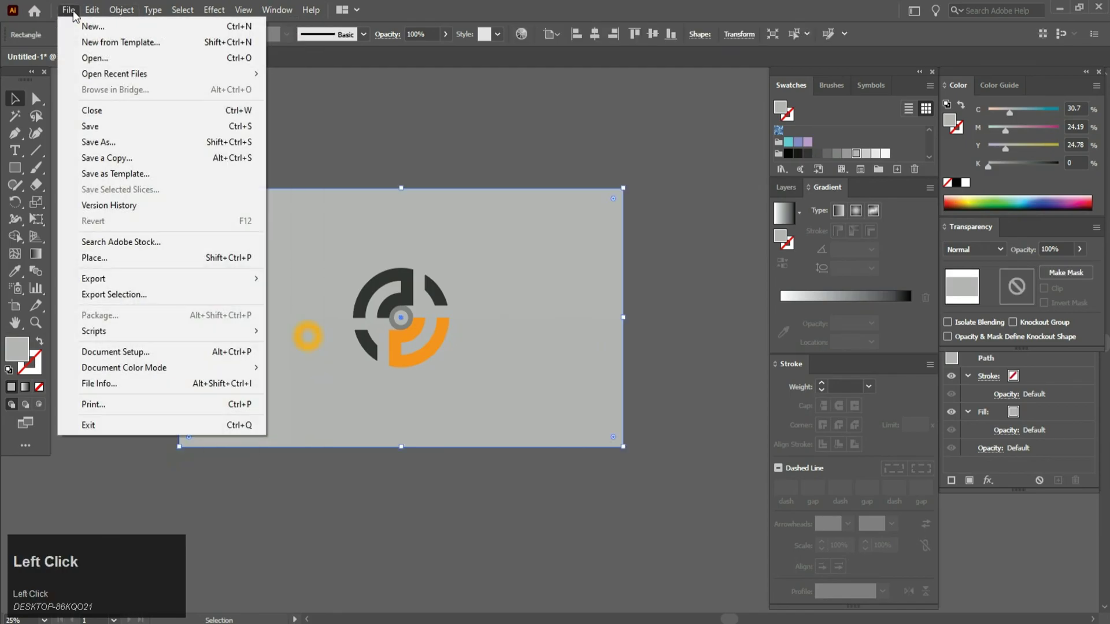